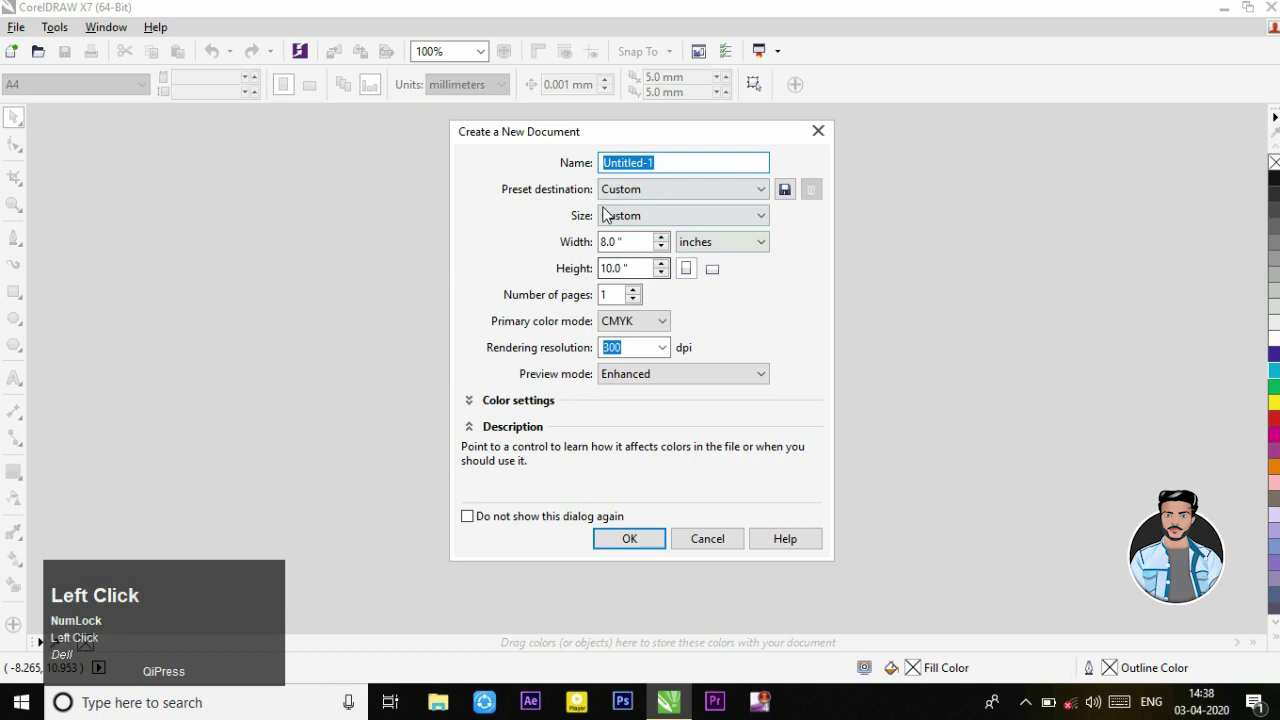
Step: Confirm the new 8 × 10 inch document, then bring up the file commands
click(630, 548)
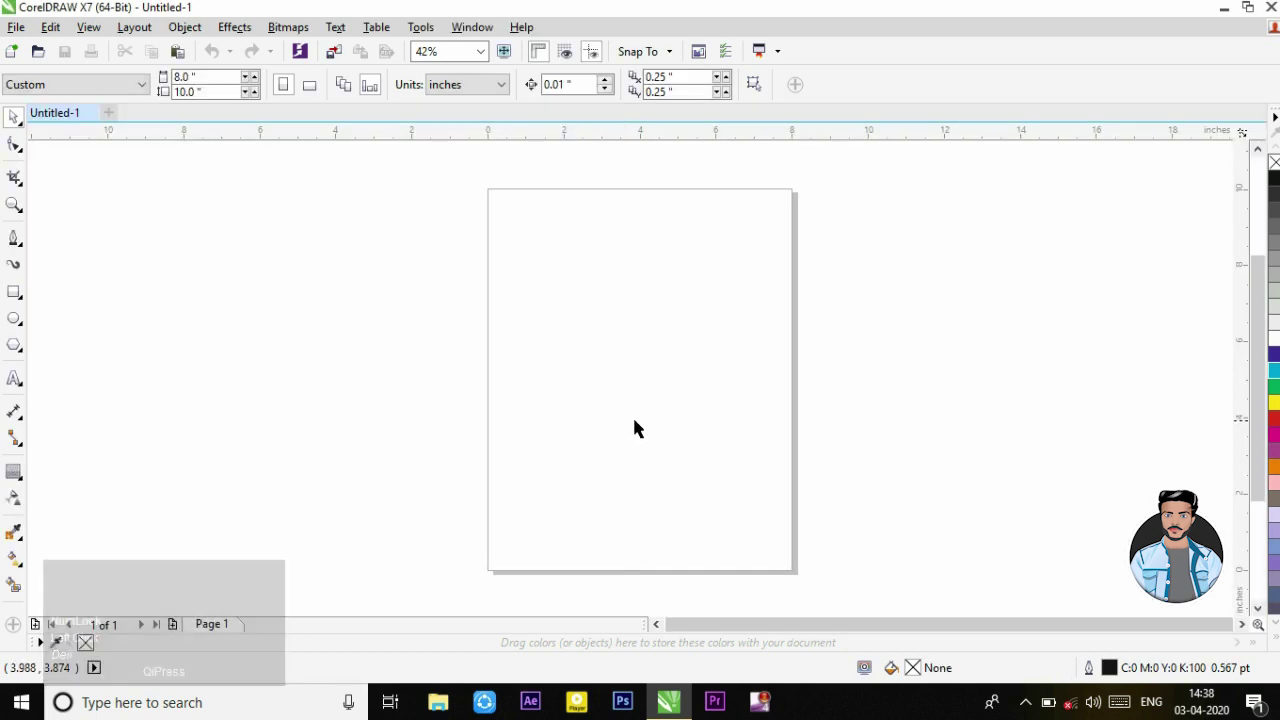
click(638, 420)
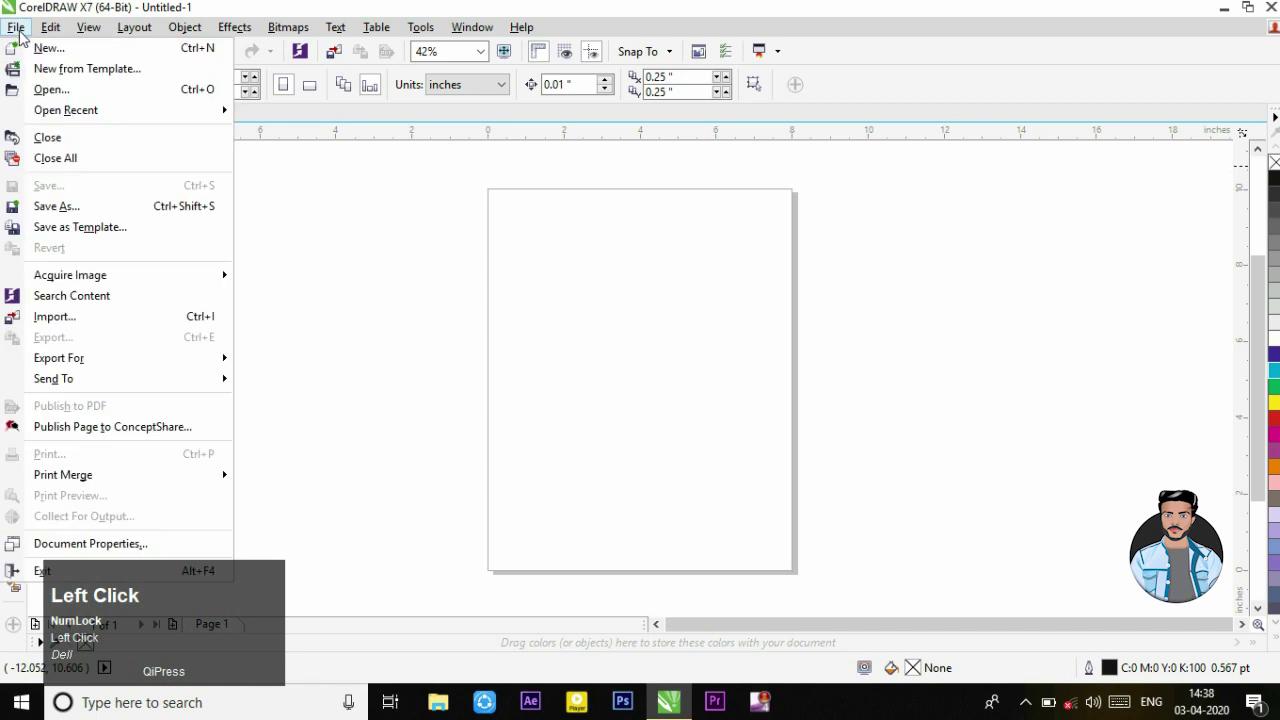
Step: Import the deer-head pencil sketch image and place it on the page
key(ctrl+w)
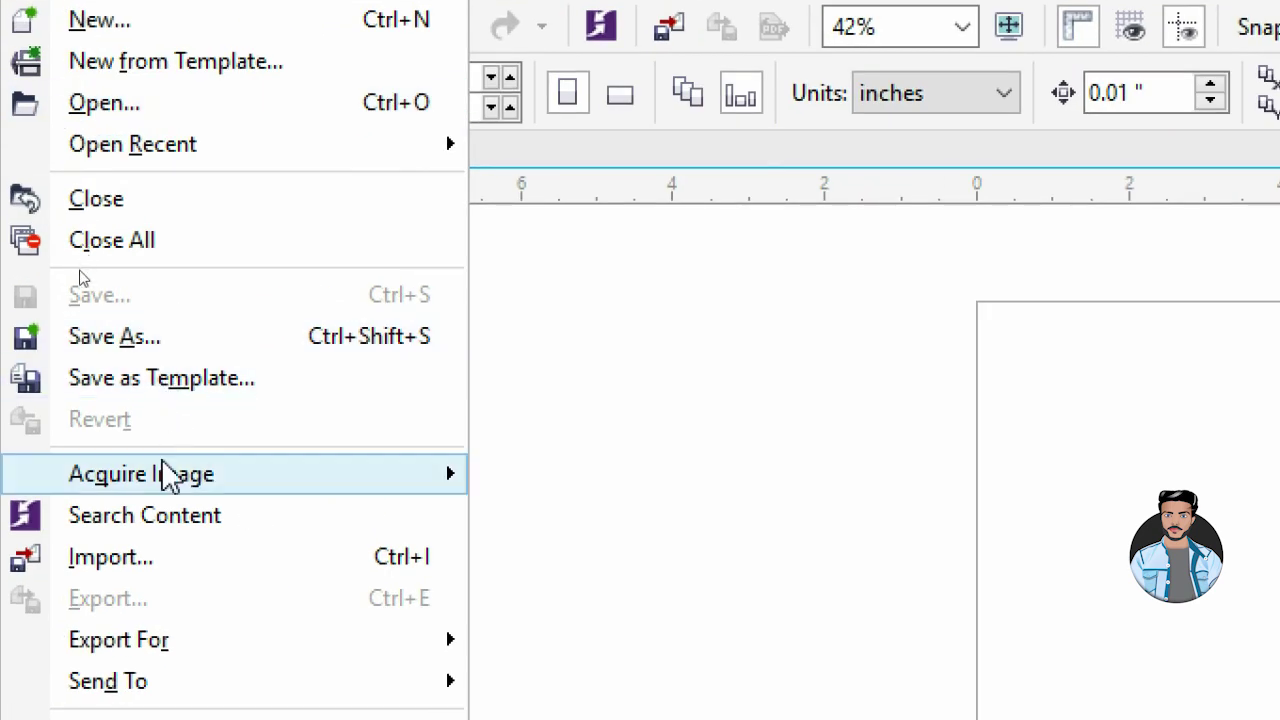
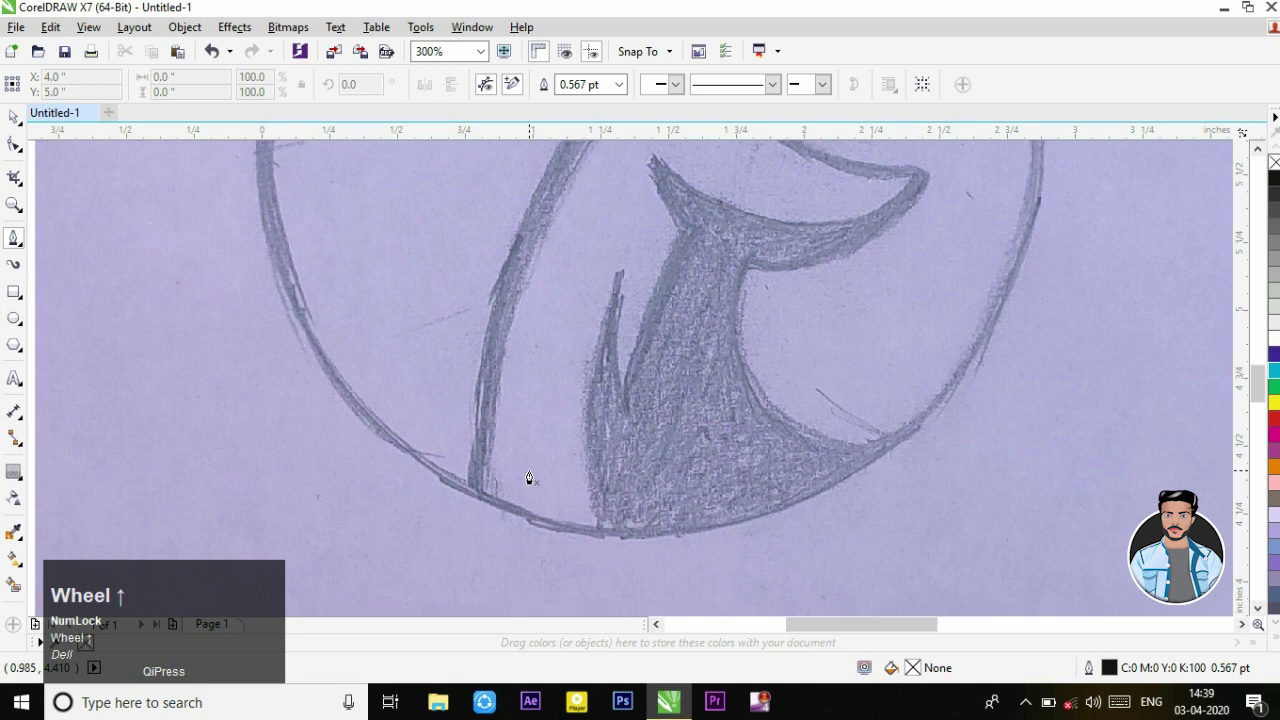
Step: Trace the Pen path up the front of the neck and along the ear edge to its tip
scroll(down, 3)
drag(472, 529, 535, 316)
scroll(up, 3)
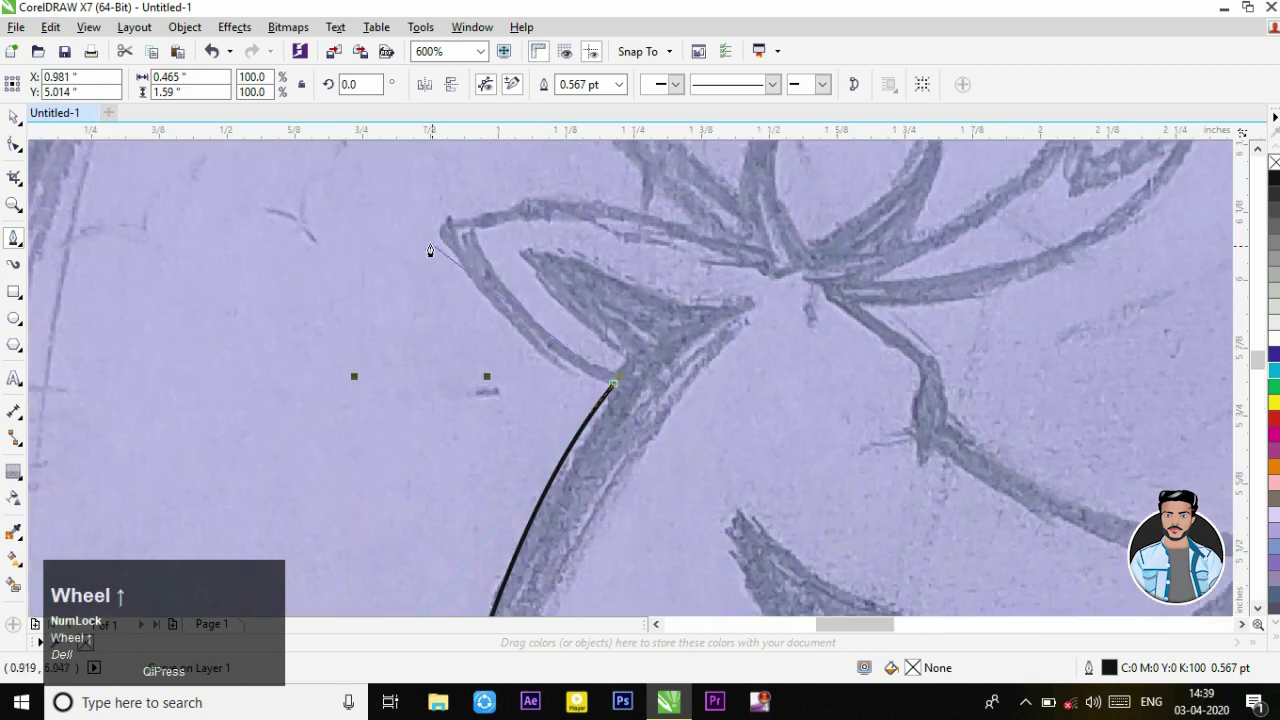
drag(455, 231, 720, 244)
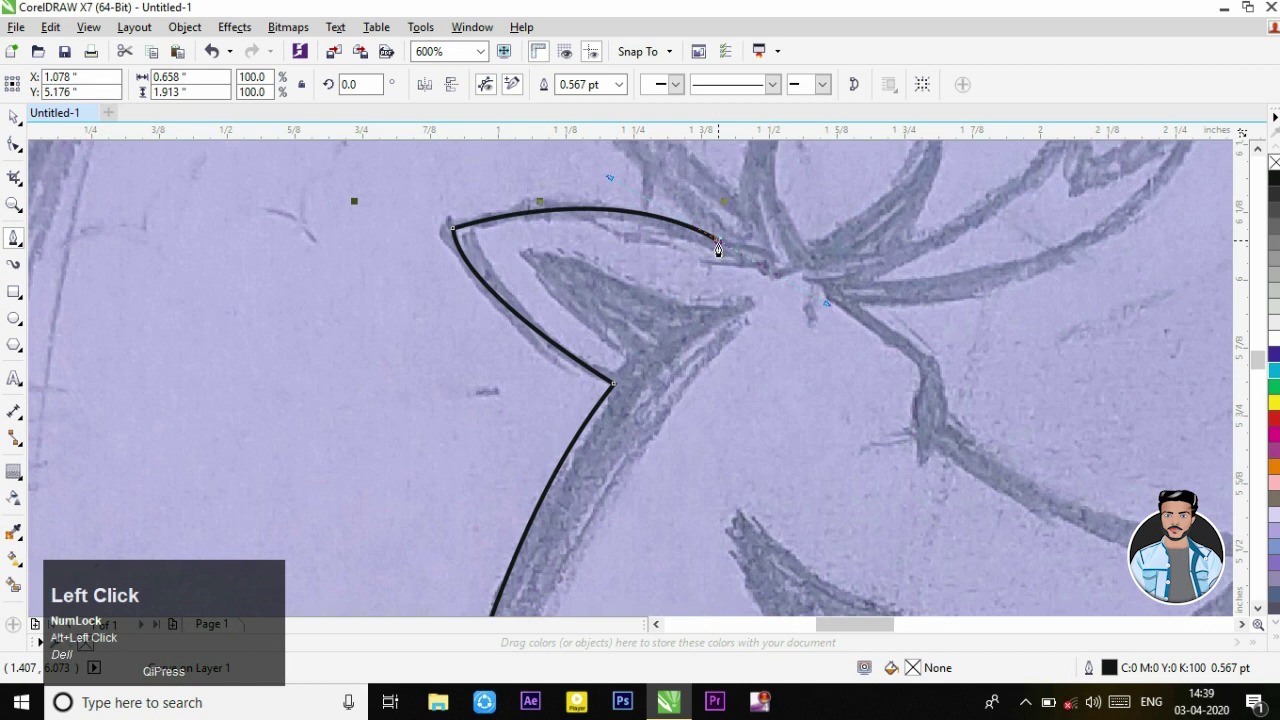
Step: Continue the path up the tall antler and shape its inner edge
scroll(down, 3)
scroll(up, 3)
scroll(down, 3)
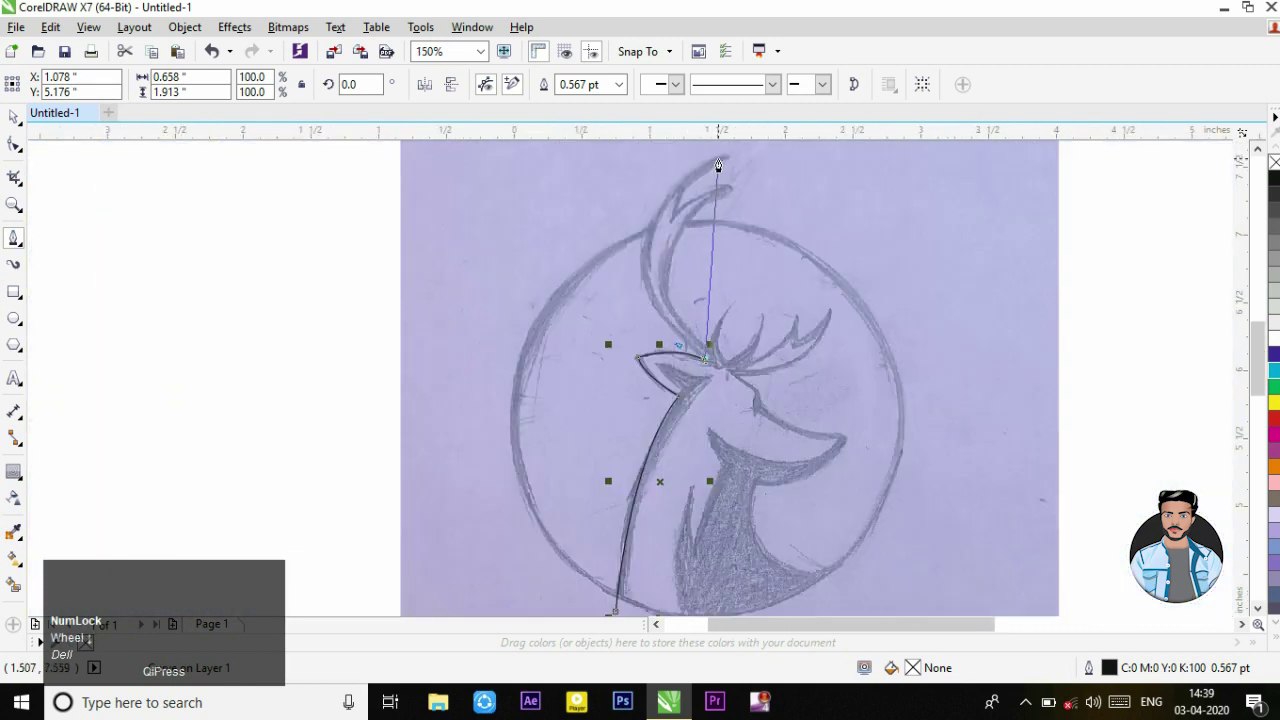
drag(721, 159, 719, 351)
scroll(up, 3)
drag(640, 384, 719, 343)
scroll(down, 3)
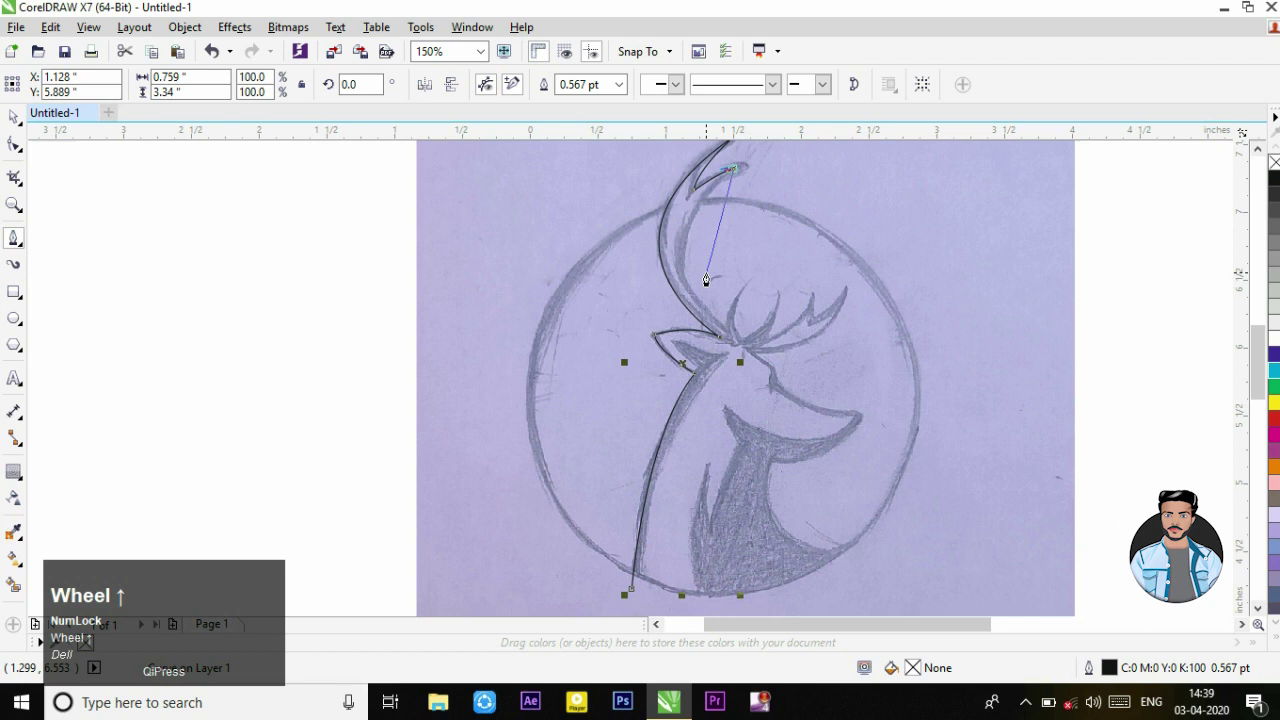
Step: Trace the path around the next antler tines and out along the outer tines
drag(729, 330, 724, 330)
scroll(up, 3)
drag(776, 203, 902, 343)
scroll(down, 3)
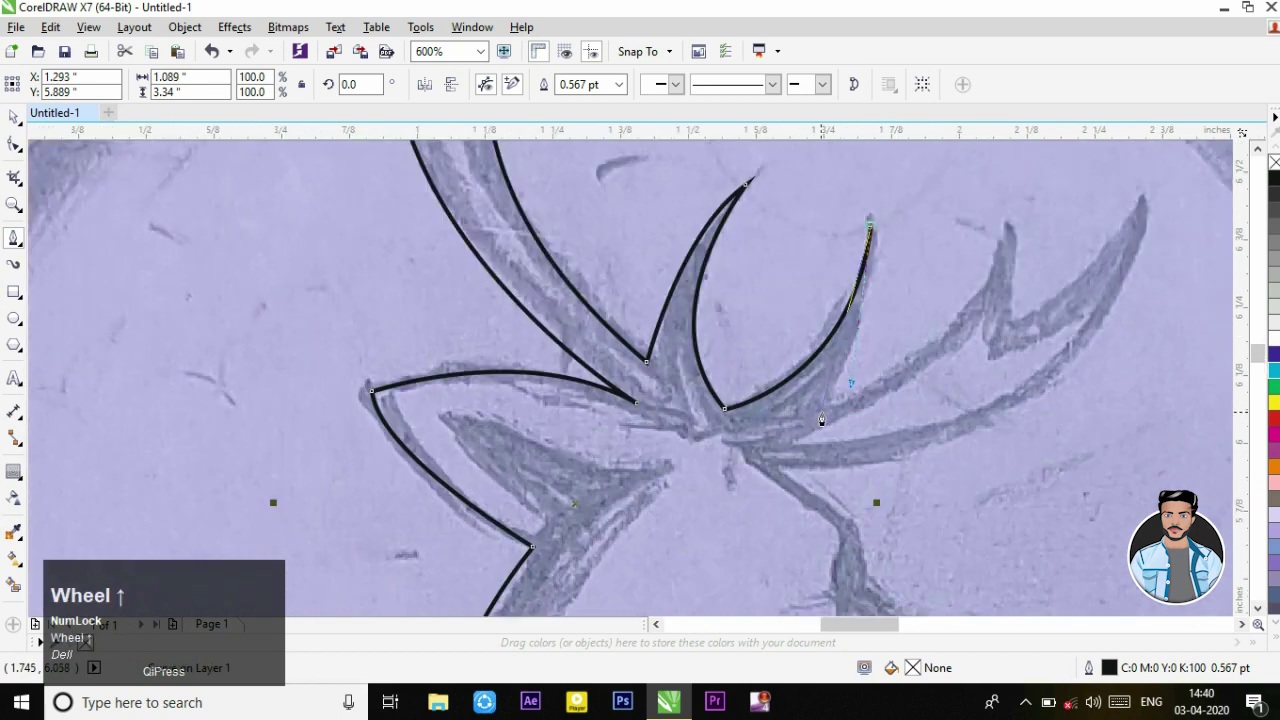
drag(827, 401, 1142, 327)
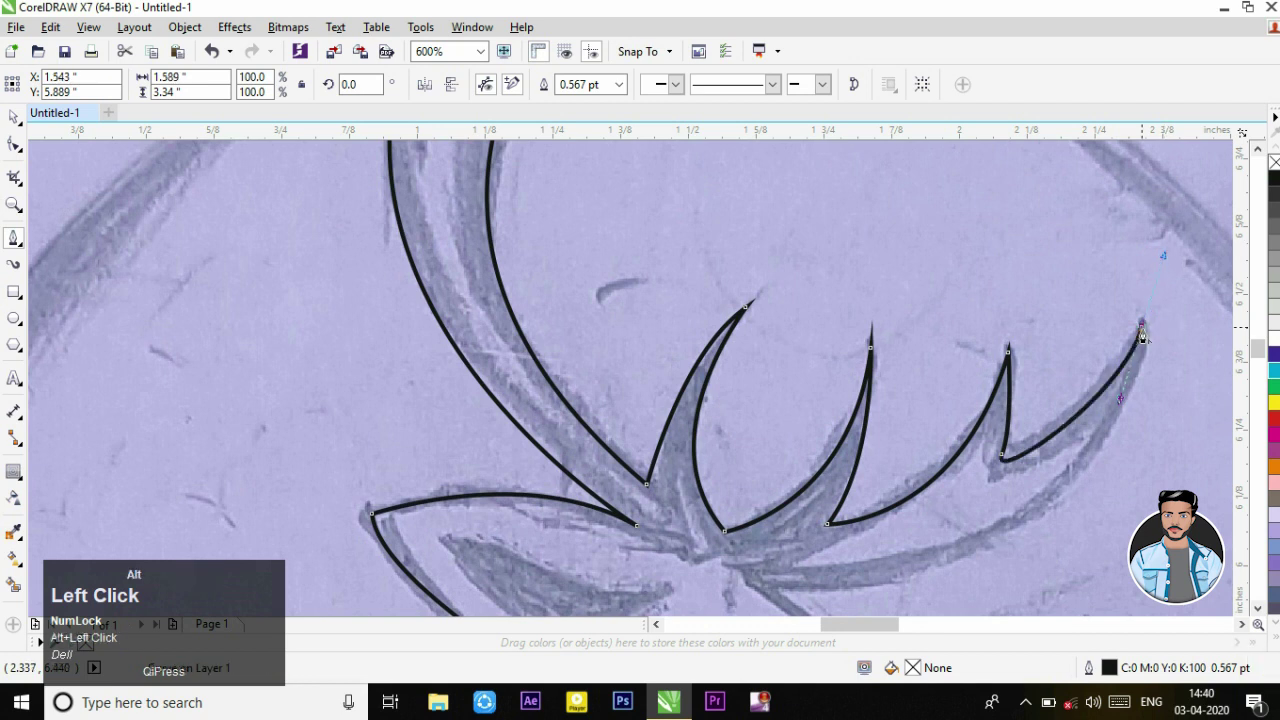
Step: Bring the last tine's edge back toward the antler base and head
scroll(down, 3)
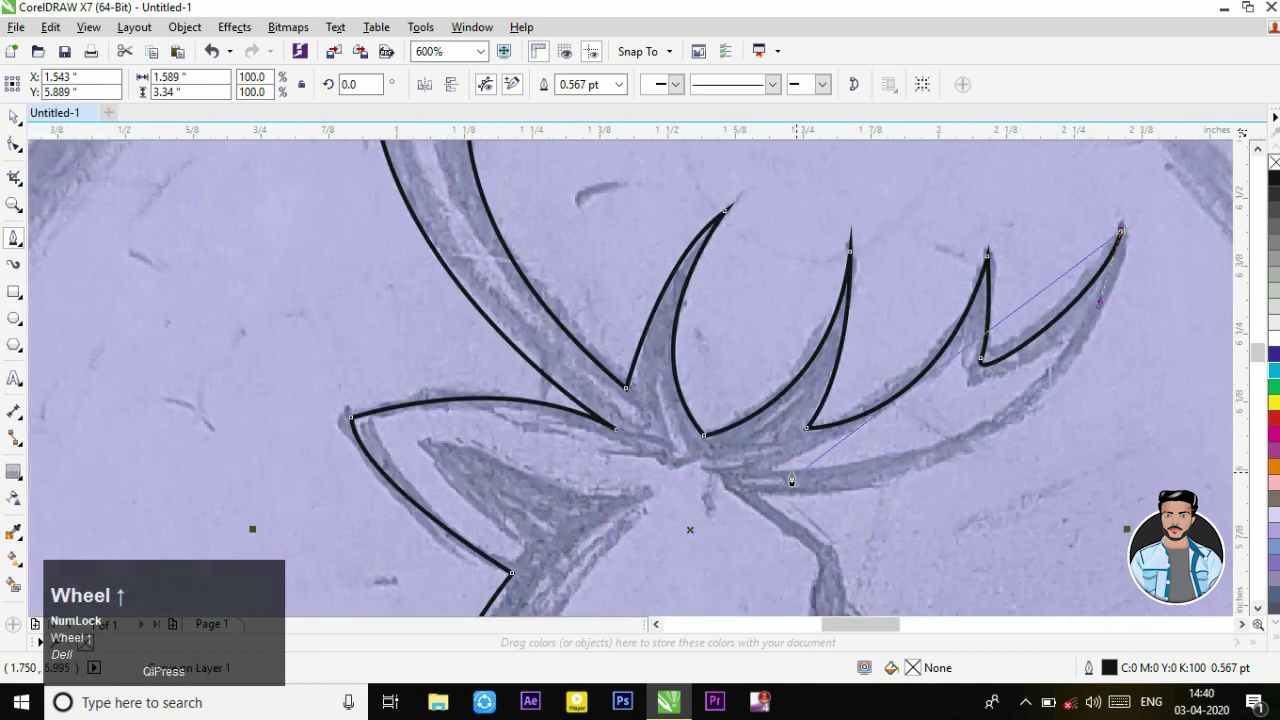
drag(739, 483, 743, 485)
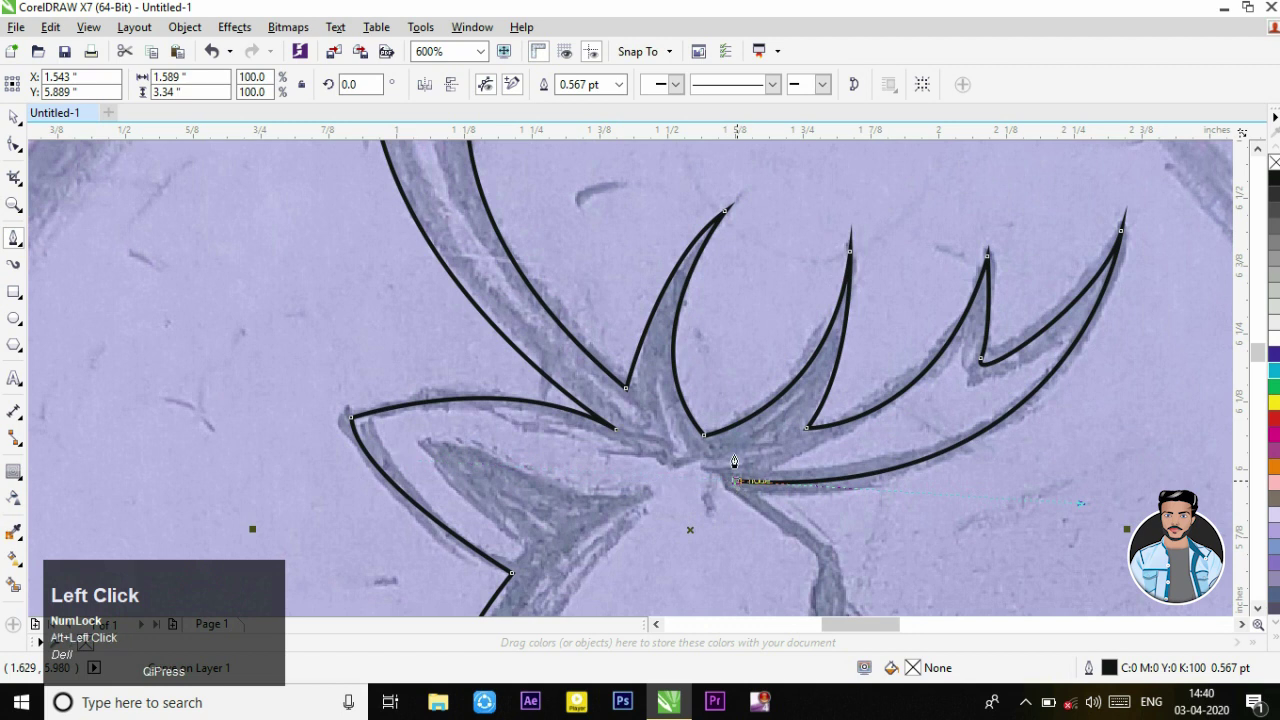
scroll(down, 3)
scroll(up, 3)
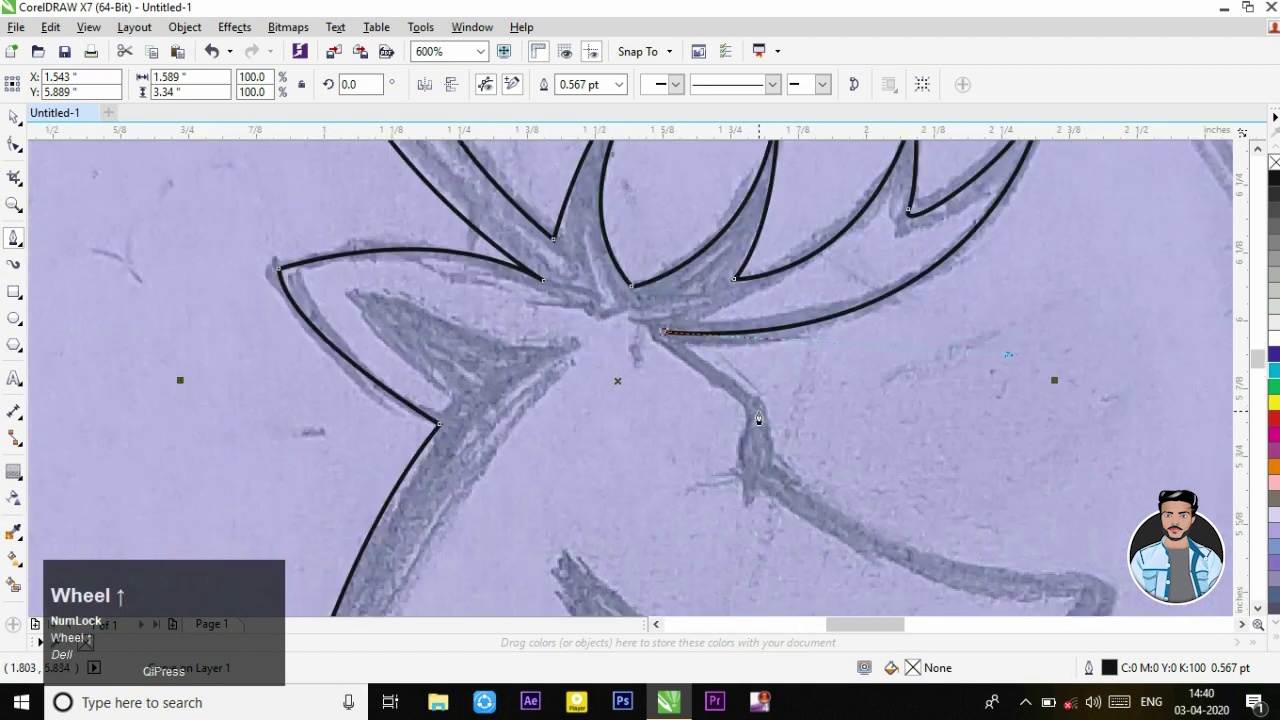
Step: Trace the path down the forehead and face, around the muzzle tip and onto the chin
drag(764, 412, 767, 477)
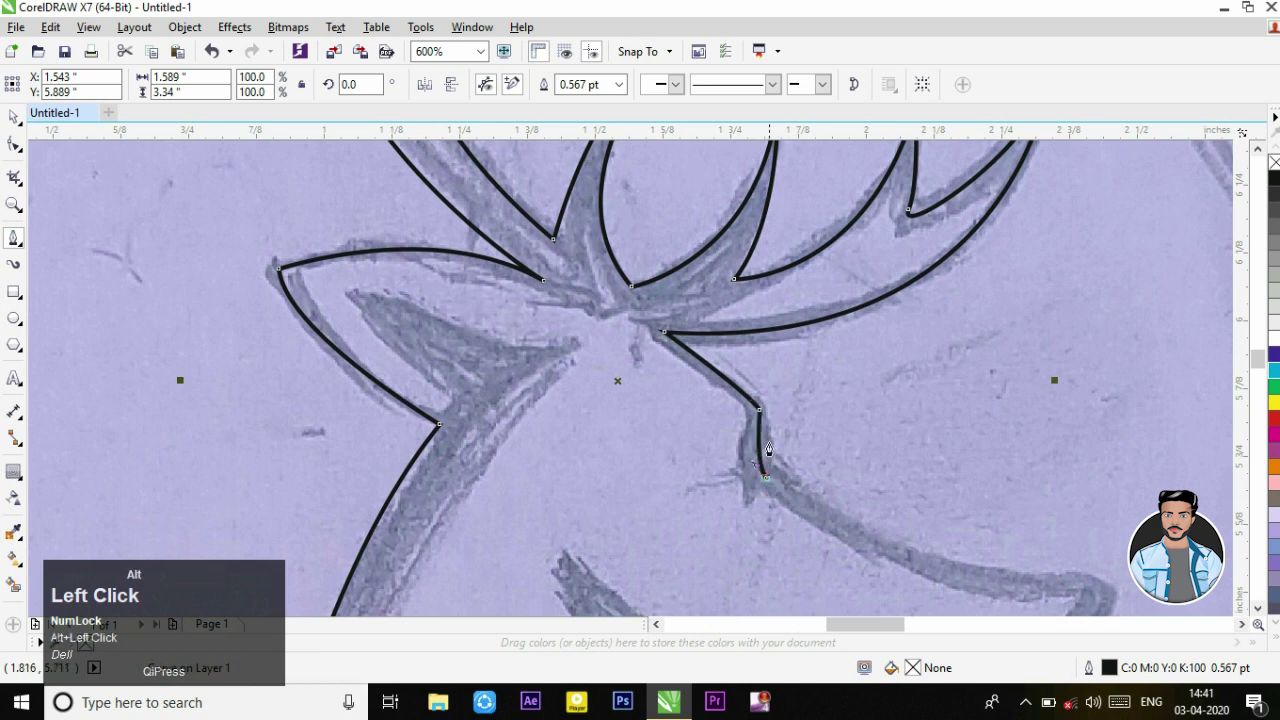
scroll(down, 3)
scroll(up, 3)
drag(918, 444, 917, 449)
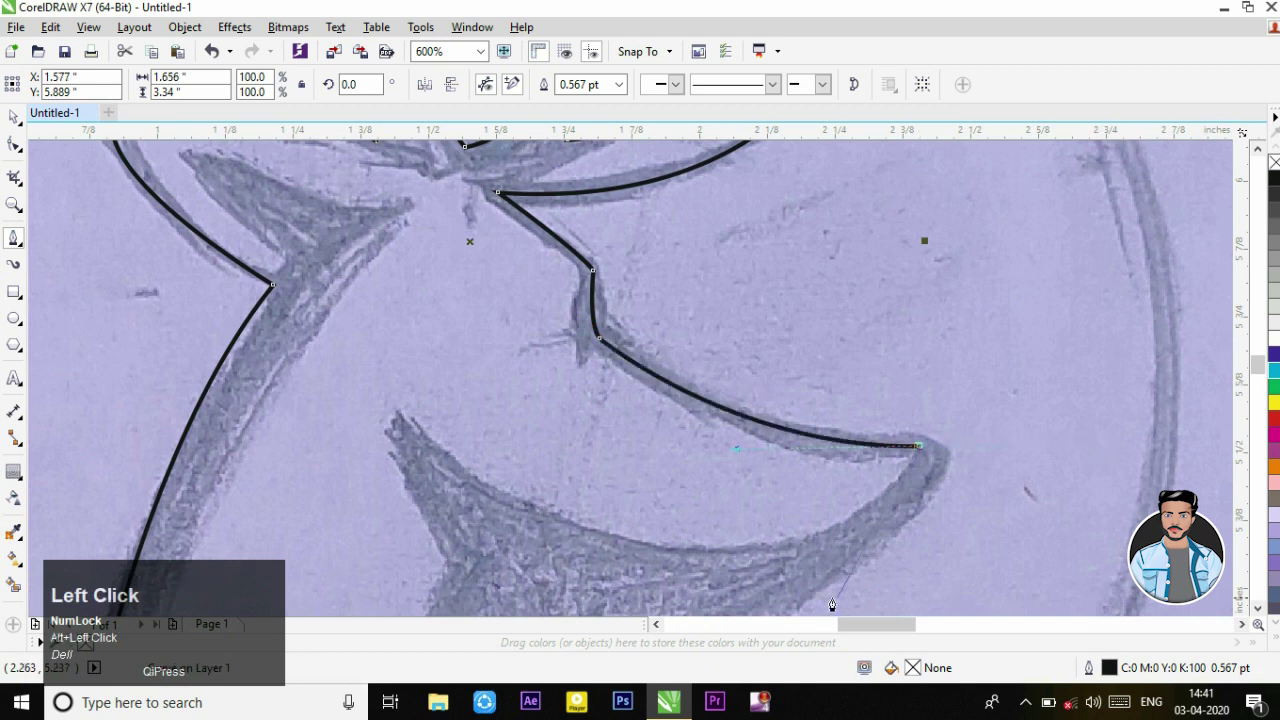
scroll(down, 3)
drag(662, 505, 656, 505)
scroll(down, 3)
scroll(up, 3)
drag(743, 490, 743, 490)
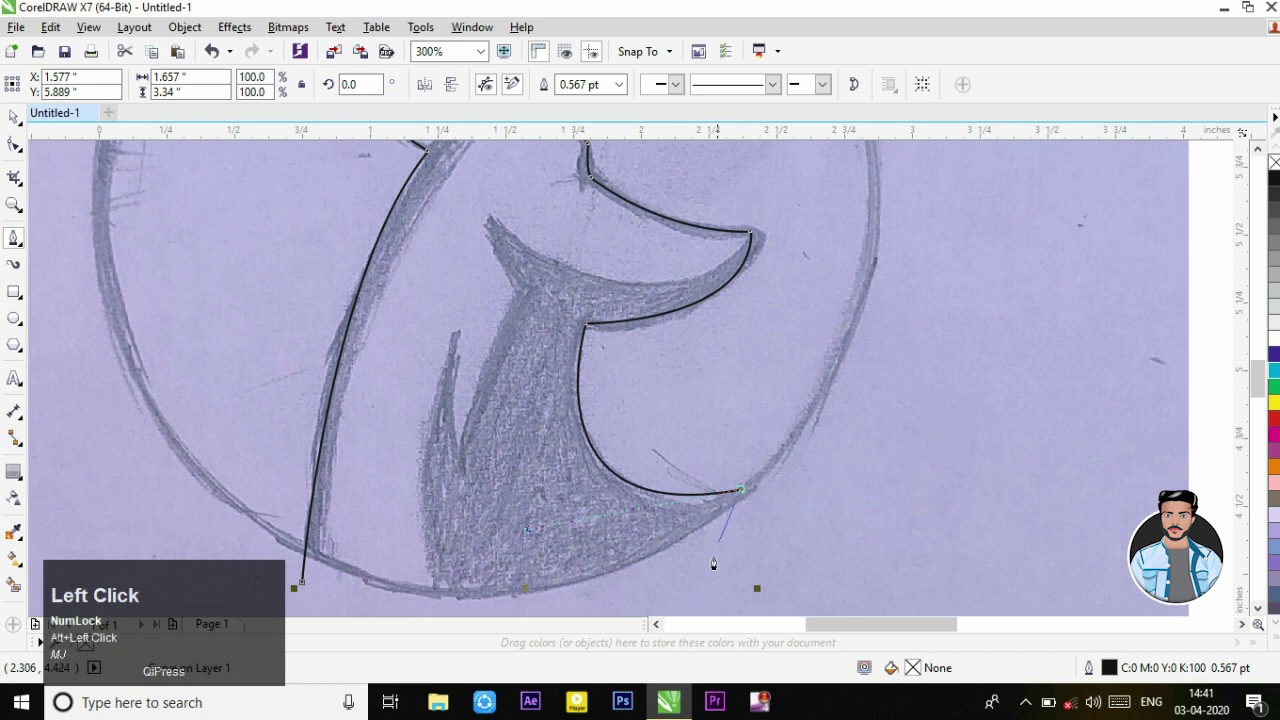
Step: Continue the chest curve along the circle bottom with corner points on the lower edge
scroll(down, 3)
scroll(up, 3)
drag(357, 498, 493, 511)
click(541, 501)
scroll(down, 3)
click(547, 461)
scroll(down, 3)
scroll(up, 3)
scroll(down, 3)
scroll(up, 3)
scroll(down, 3)
scroll(up, 3)
Step: Trace up the chest notch and under the jaw, closing the deer-head silhouette path
drag(524, 516, 599, 262)
text(mj)
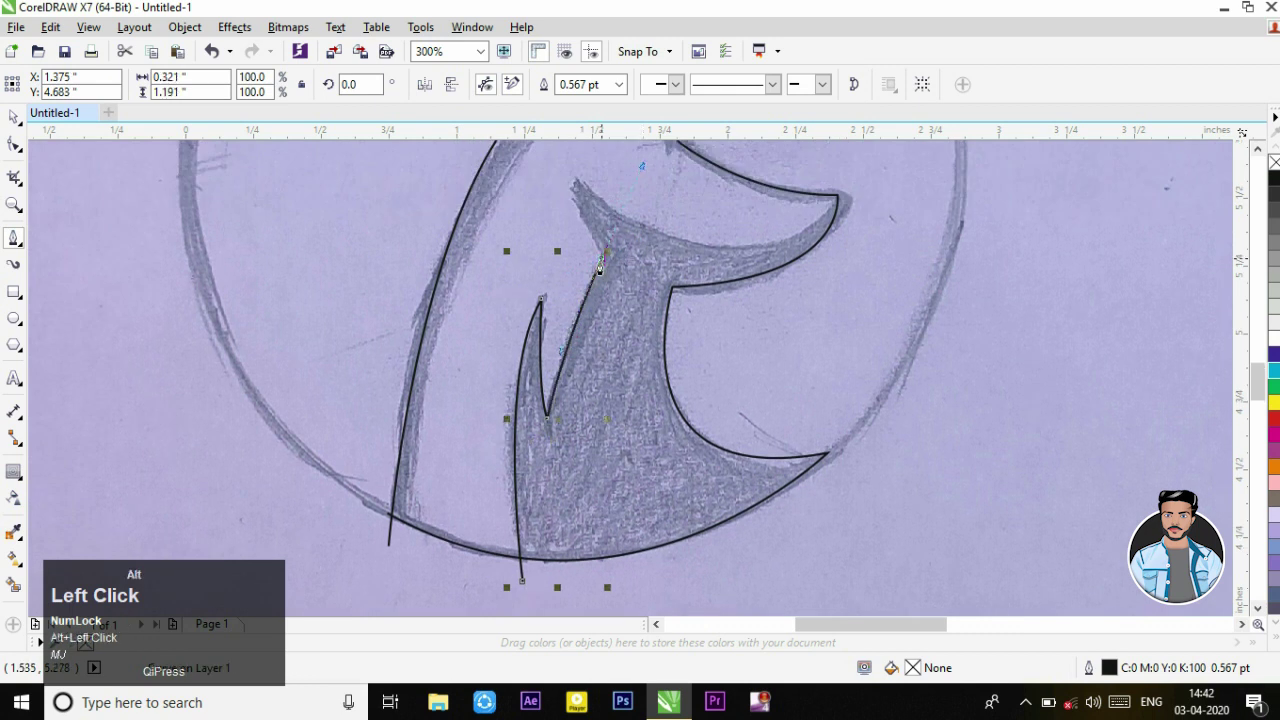
drag(578, 167, 577, 261)
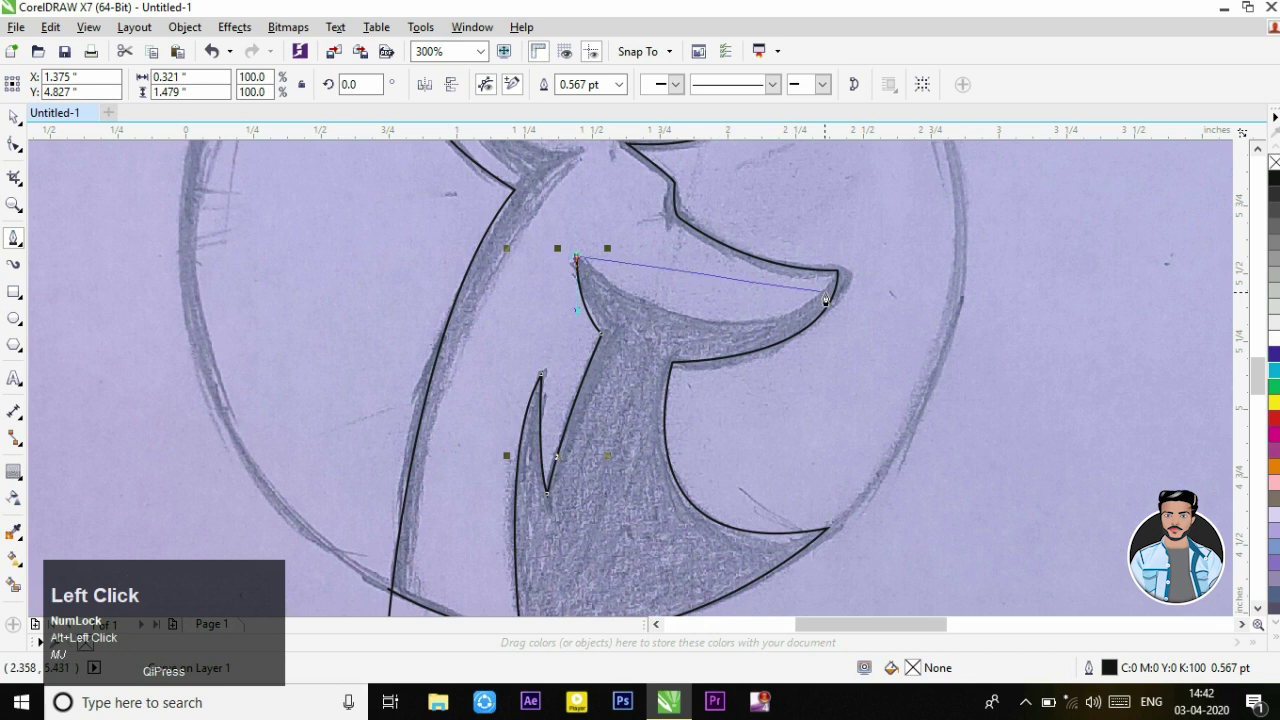
drag(859, 262, 860, 321)
scroll(down, 3)
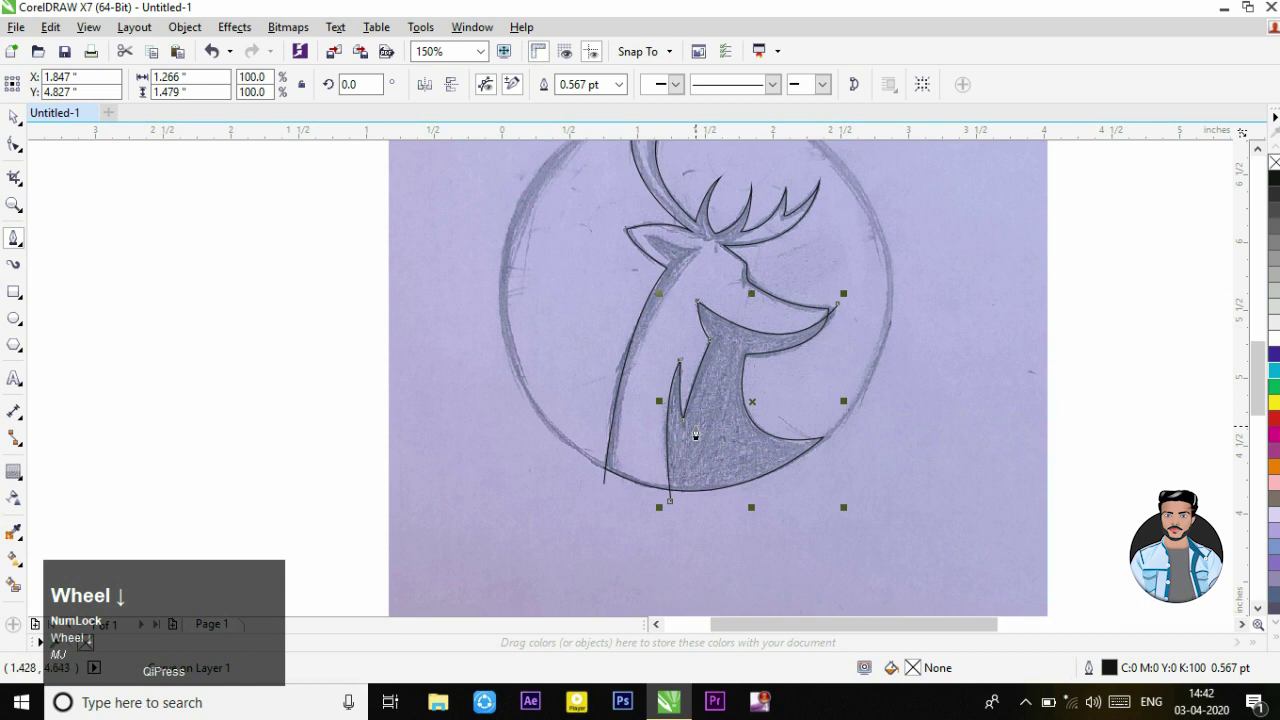
Step: Draw a closed triangle path over the inner ear and deselect it
scroll(up, 3)
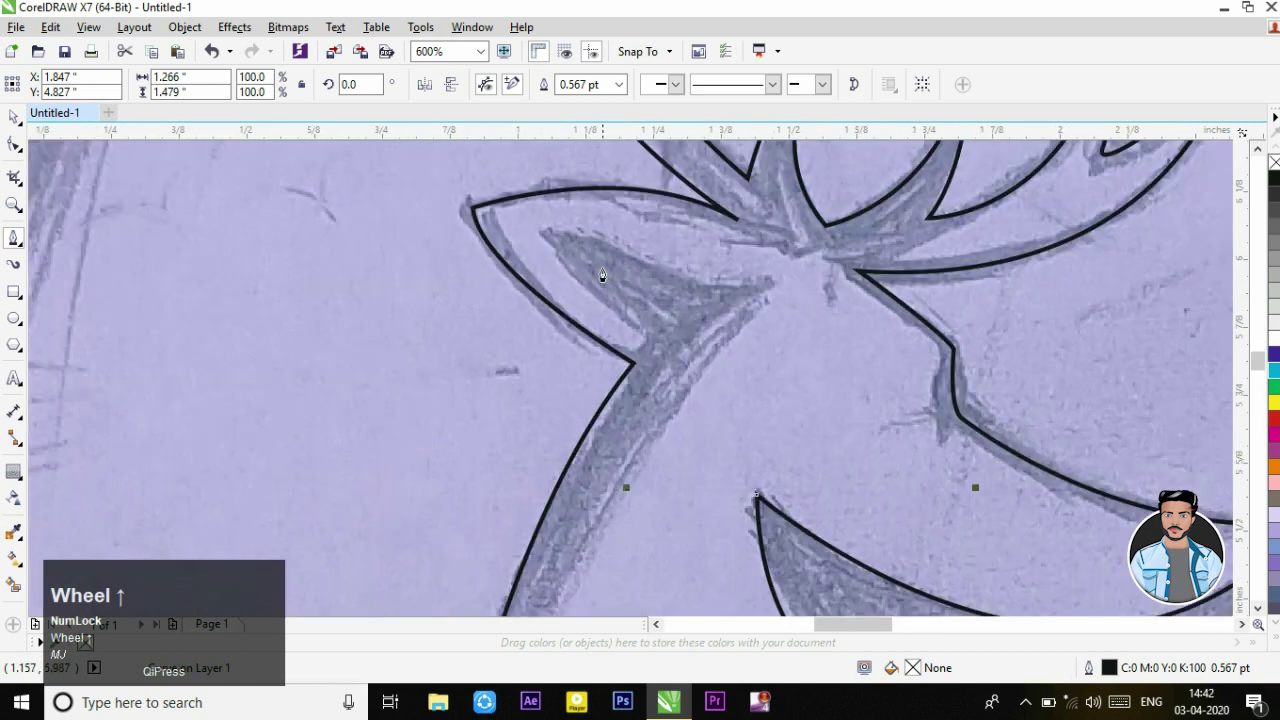
drag(549, 236, 557, 233)
text(mj)
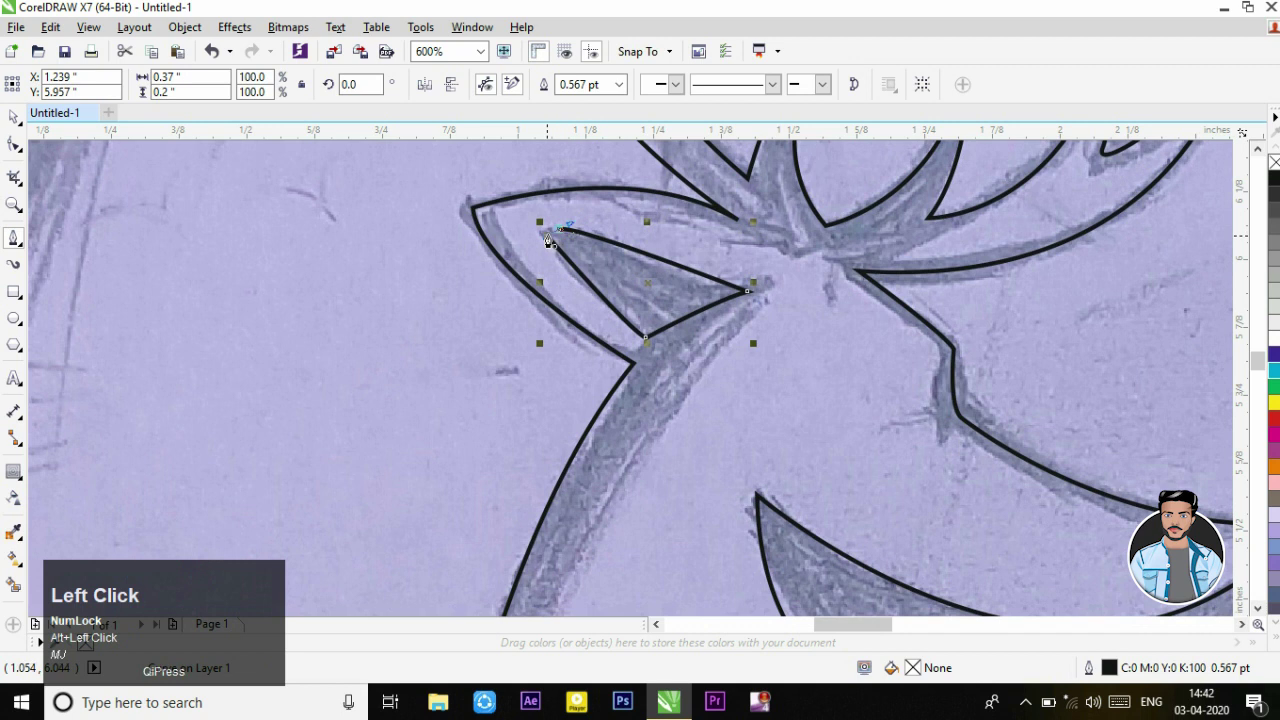
scroll(down, 3)
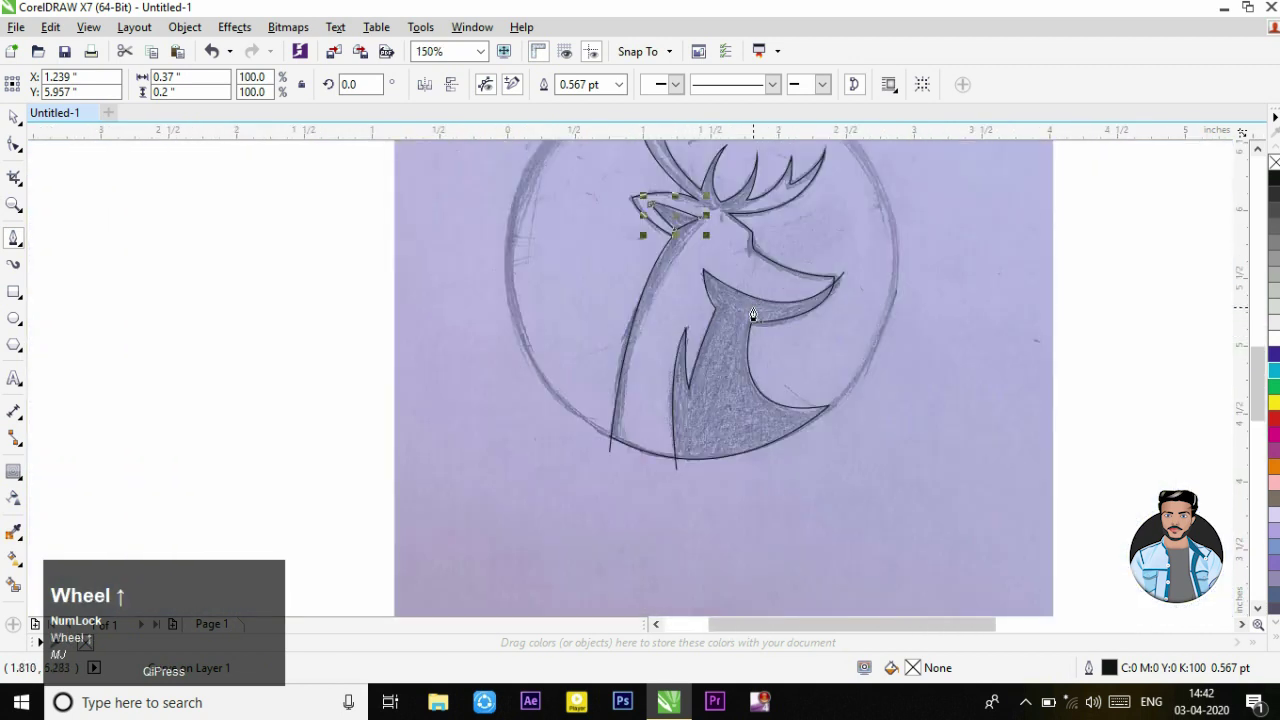
click(16, 127)
scroll(down, 3)
scroll(up, 3)
Step: Draw a perfect circle over the sketched round border, nudge it into place and deselect it
drag(18, 333, 90, 318)
key(ctrl+w)
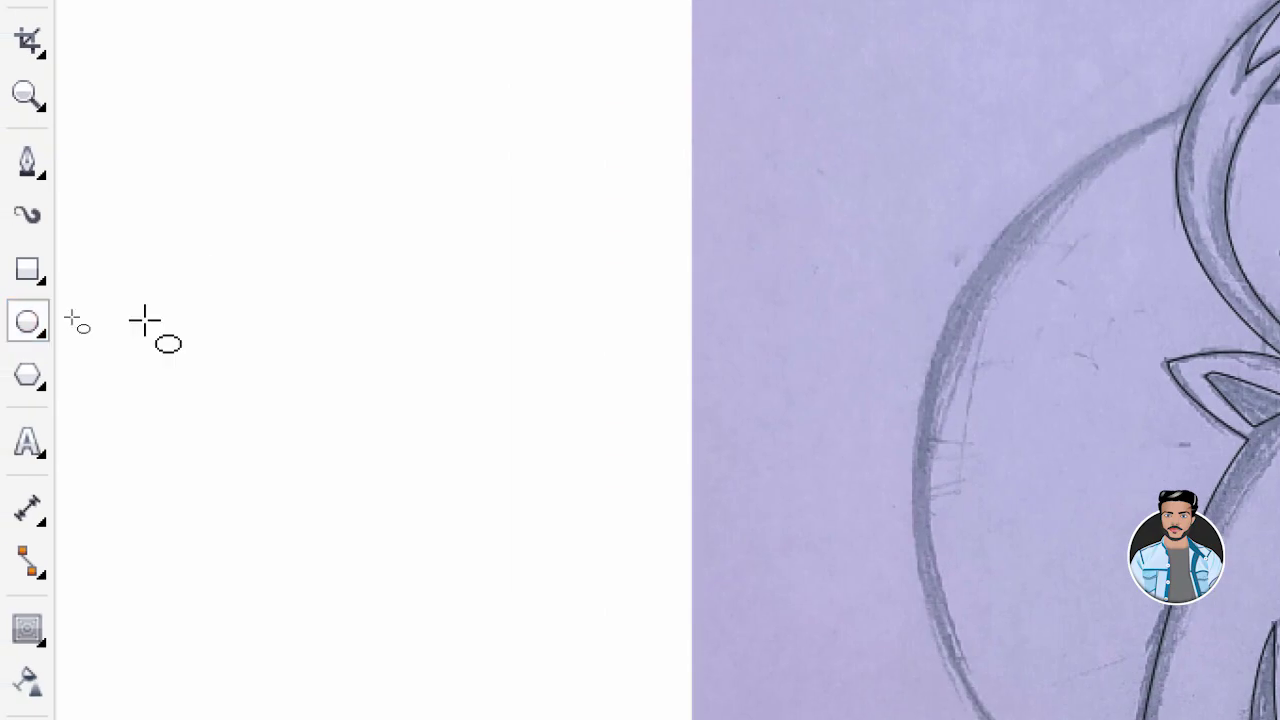
key(ctrl+w)
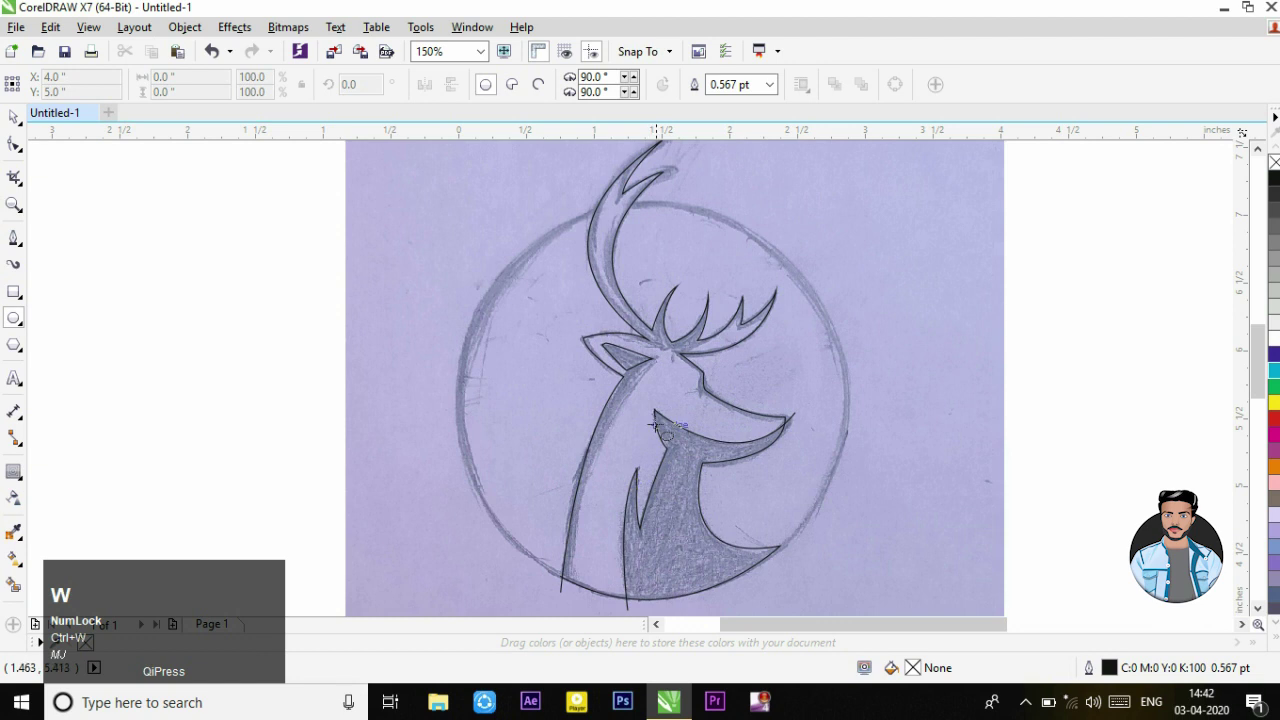
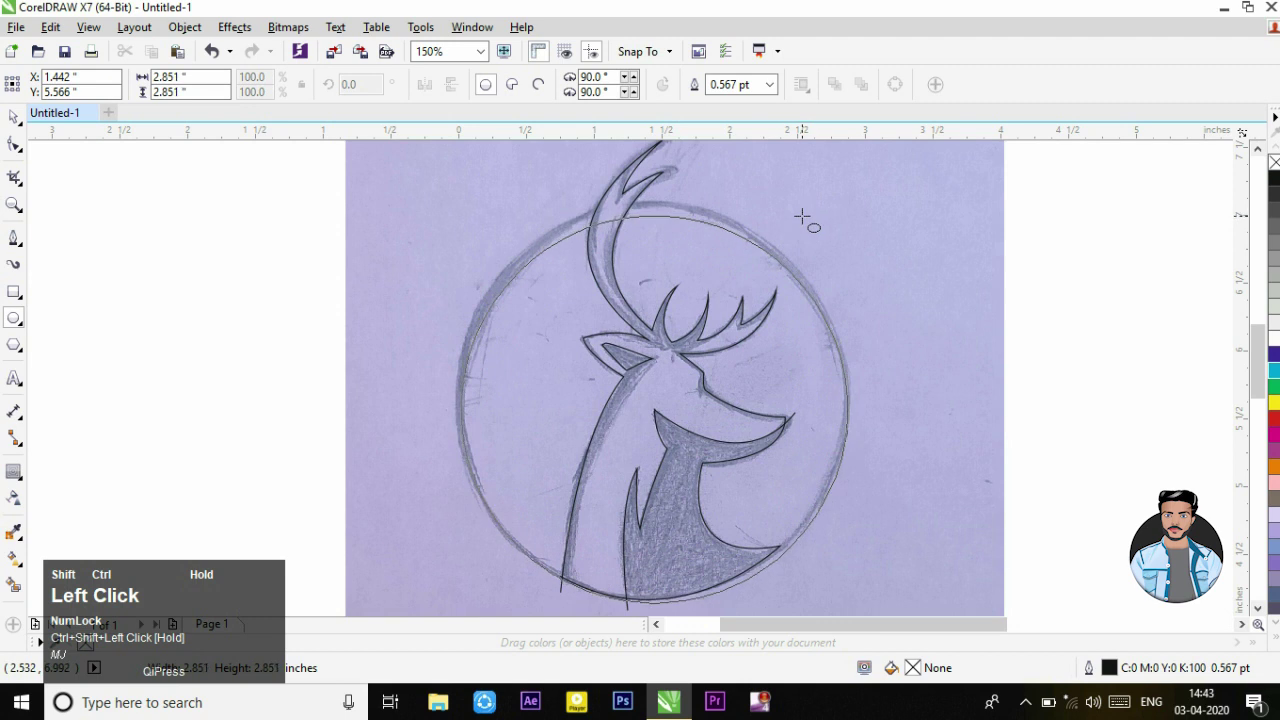
key(Up)
key(Left)
key(Up)
key(Left)
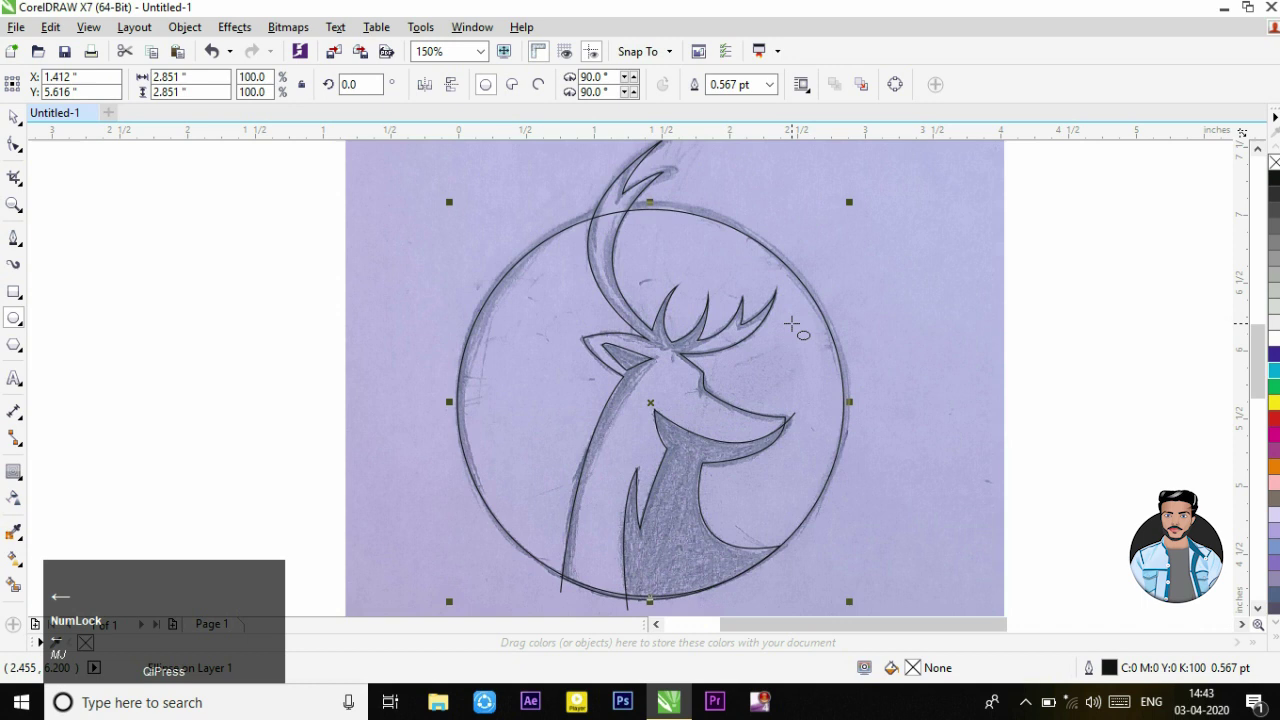
key(Down)
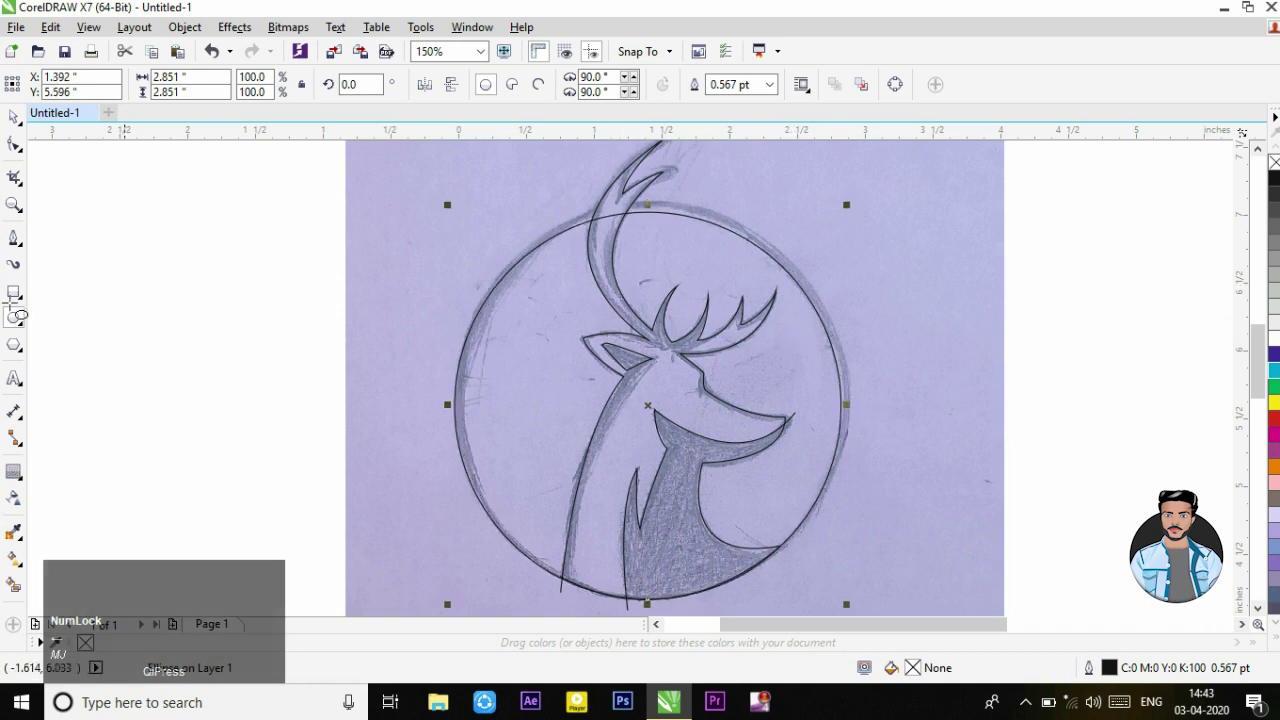
click(22, 118)
scroll(down, 3)
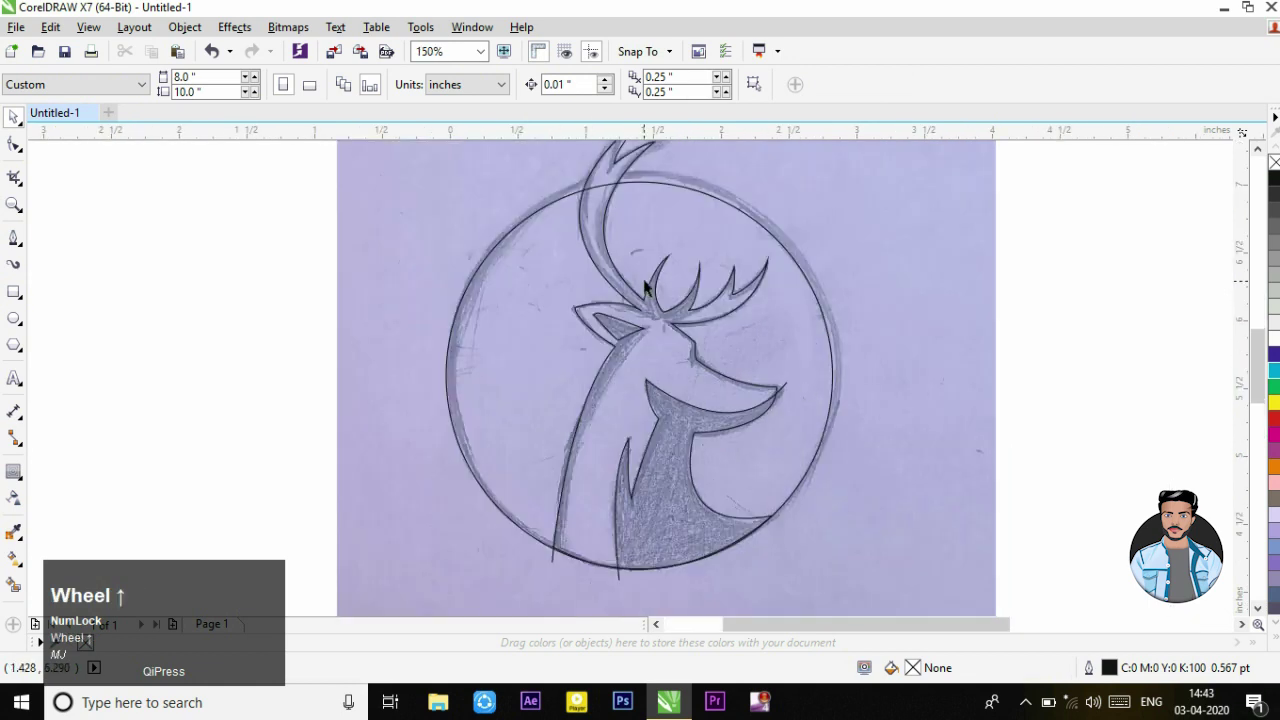
Step: Select the traced circle and give it an elliptical fountain (radial gradient) fill
click(567, 278)
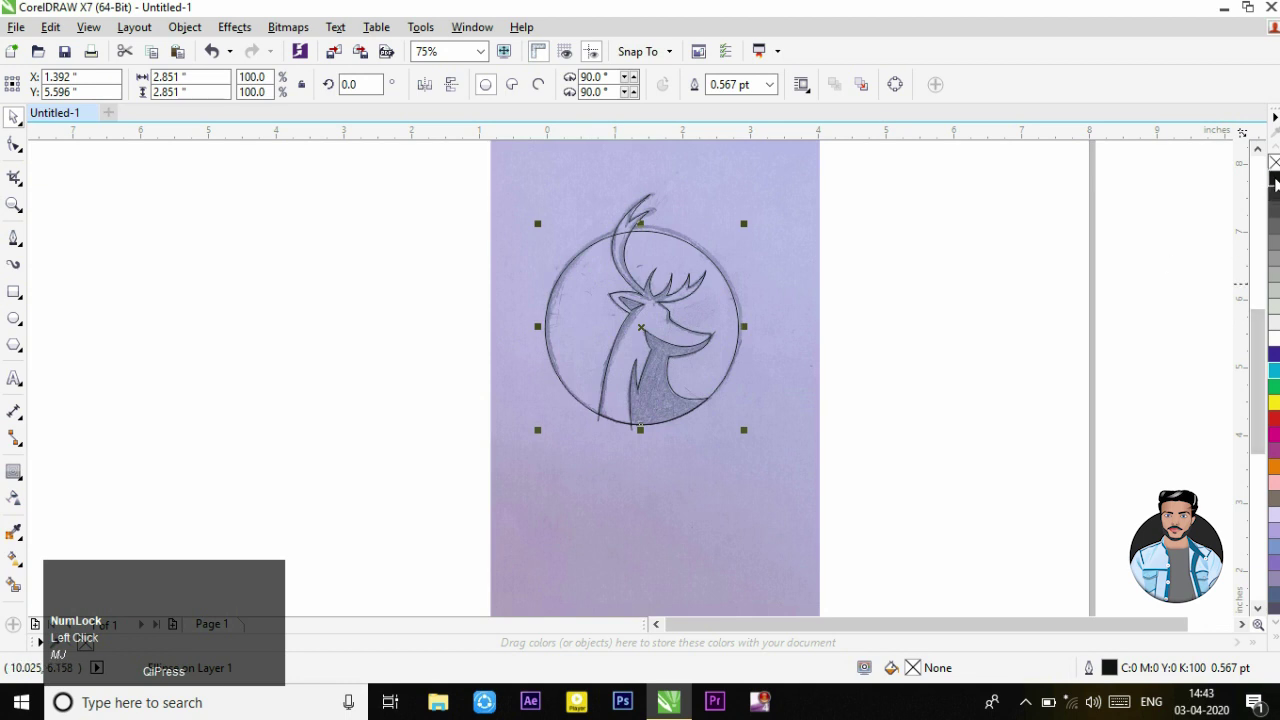
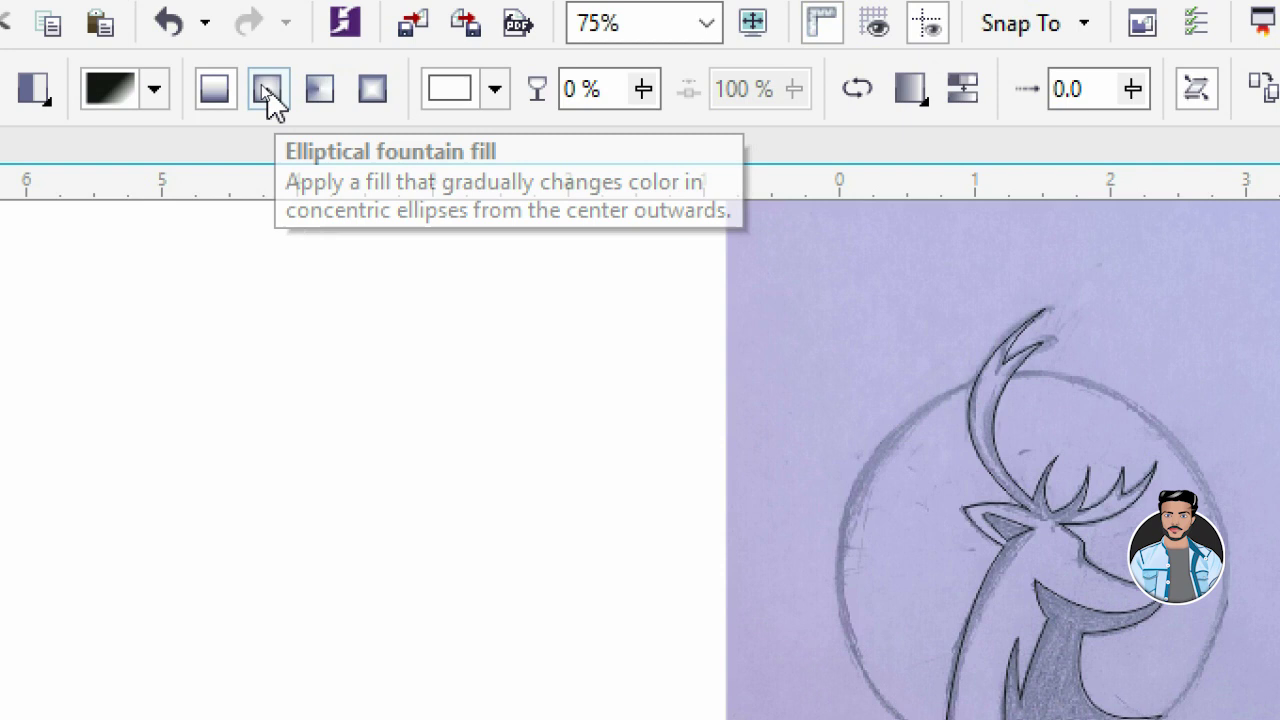
key(ctrl+w)
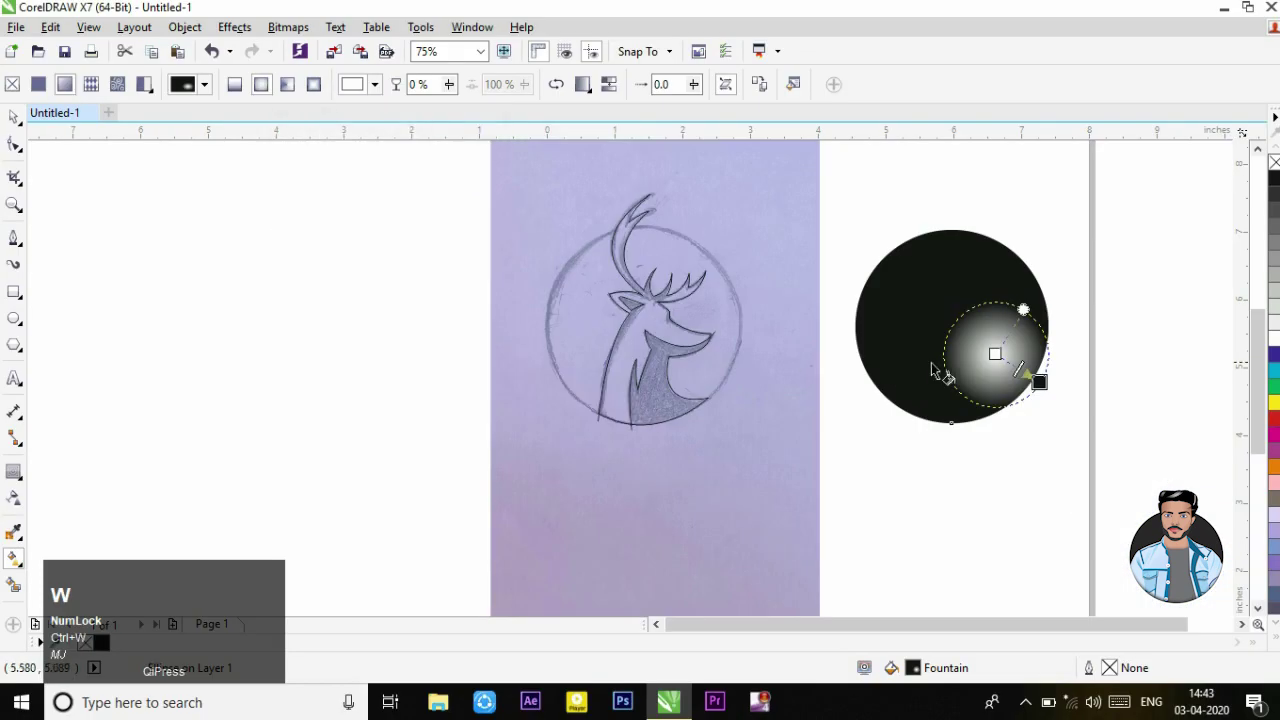
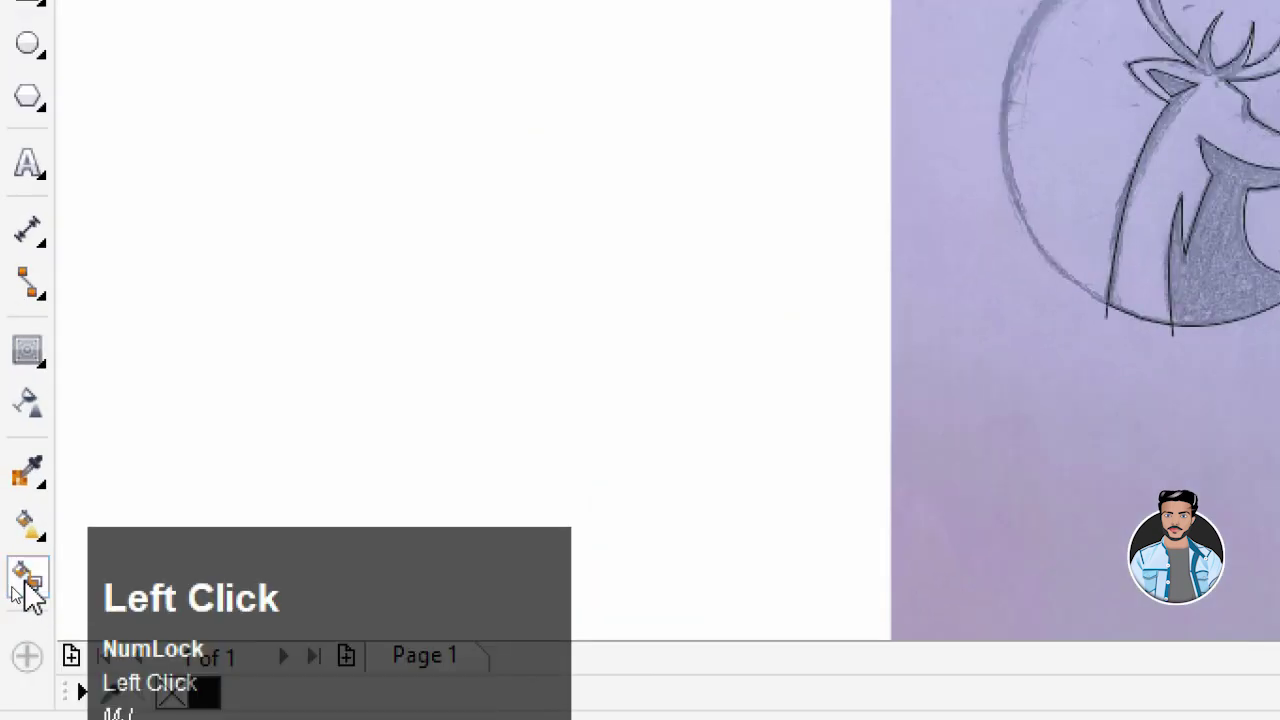
Step: Zoom to the deer tracing and fill the head and neck regions with slate blue-grey
key(ctrl+w)
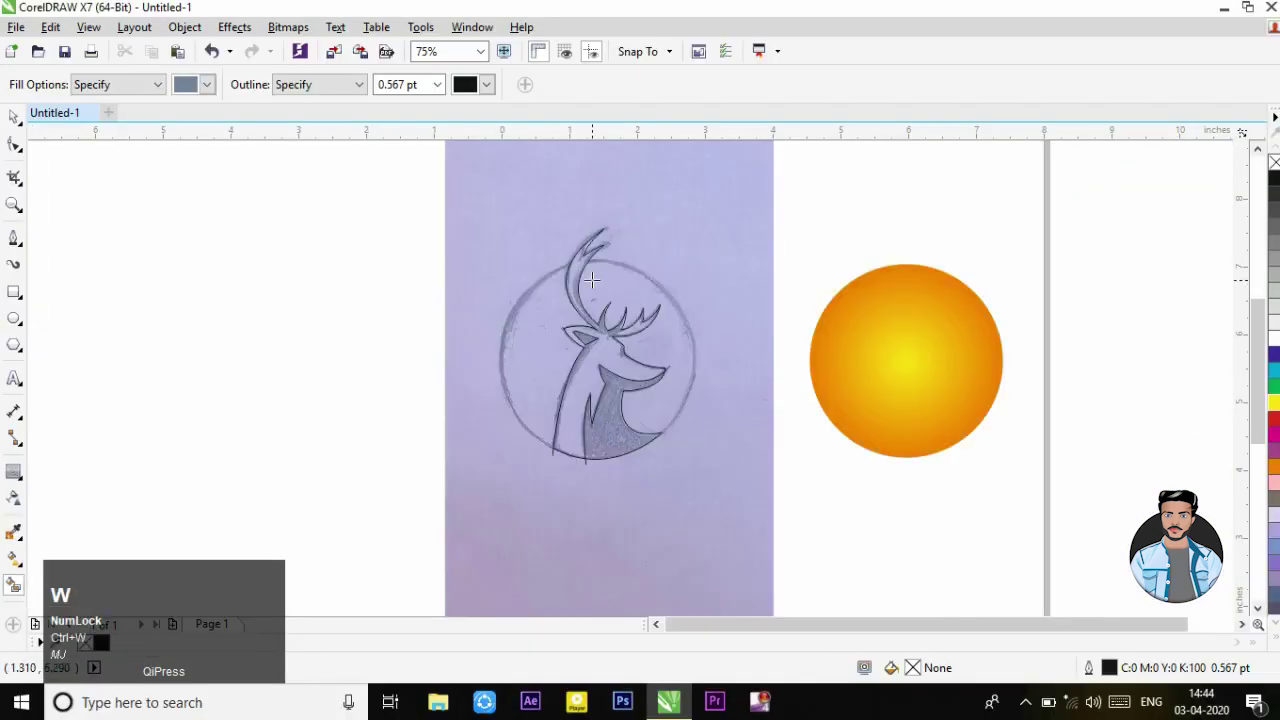
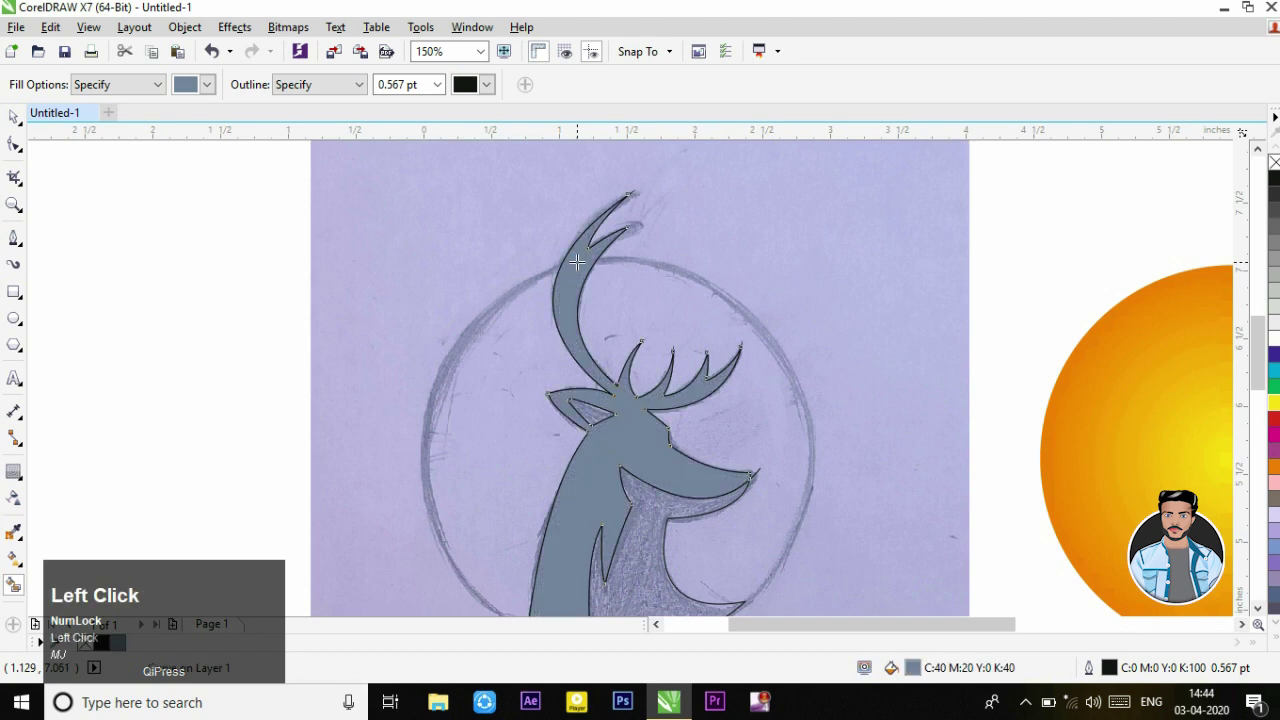
scroll(down, 3)
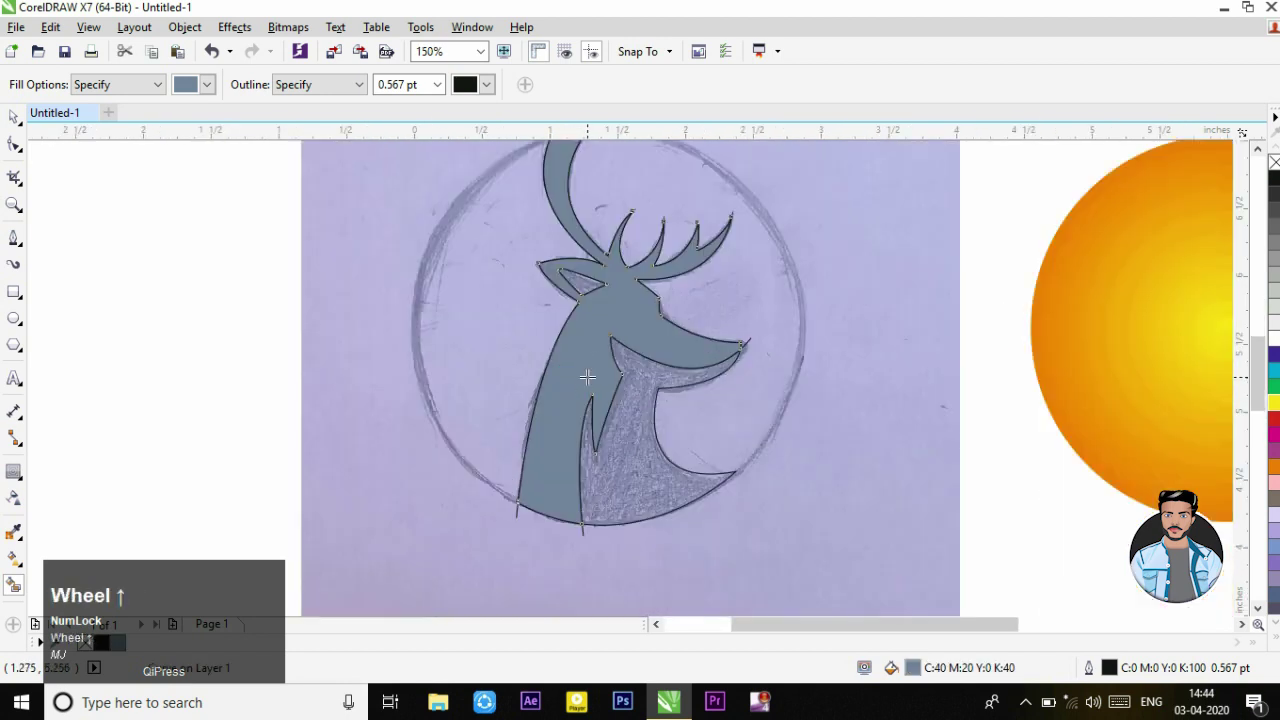
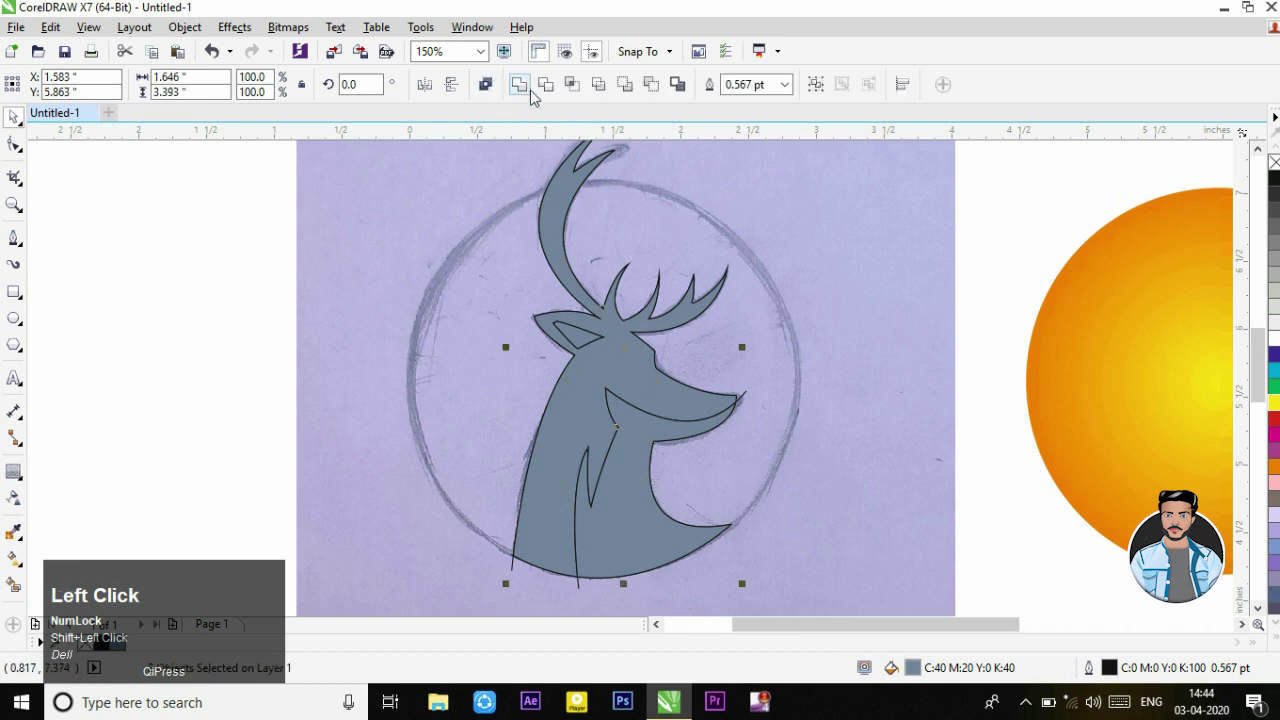
Step: Undo a stray action and select the small inner-ear shape to fill it to match the head
key(ctrl+w)
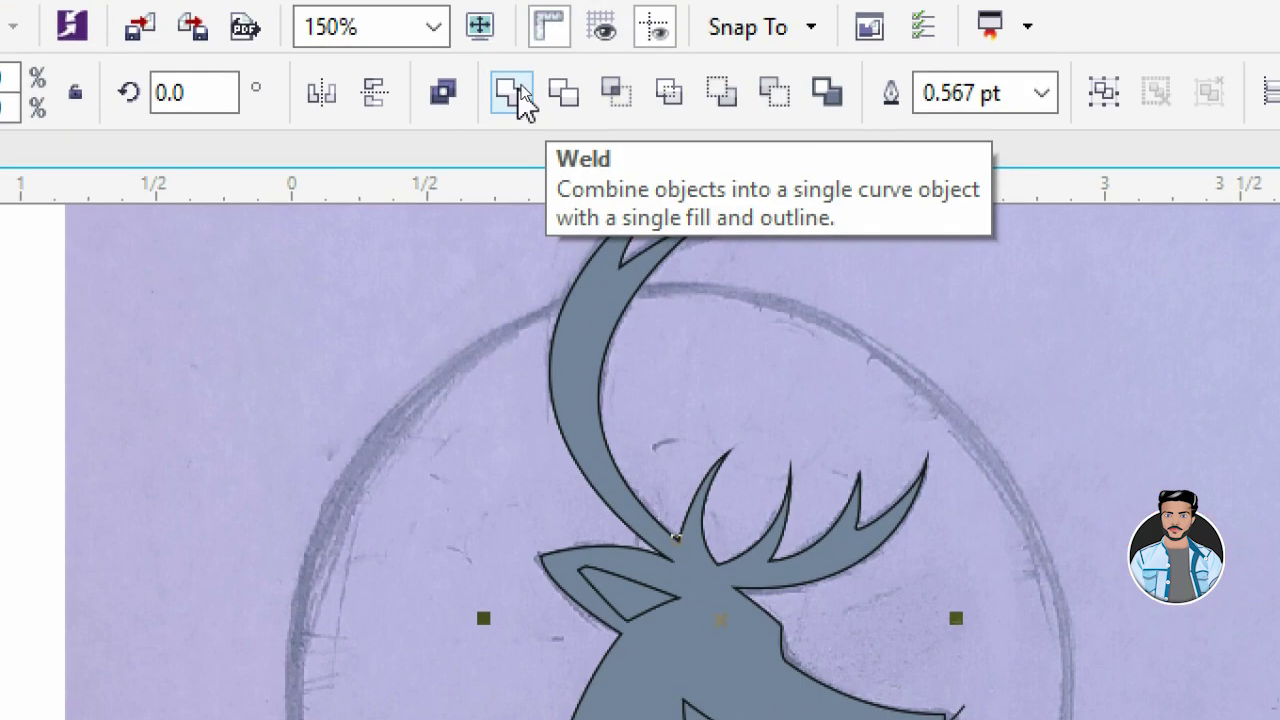
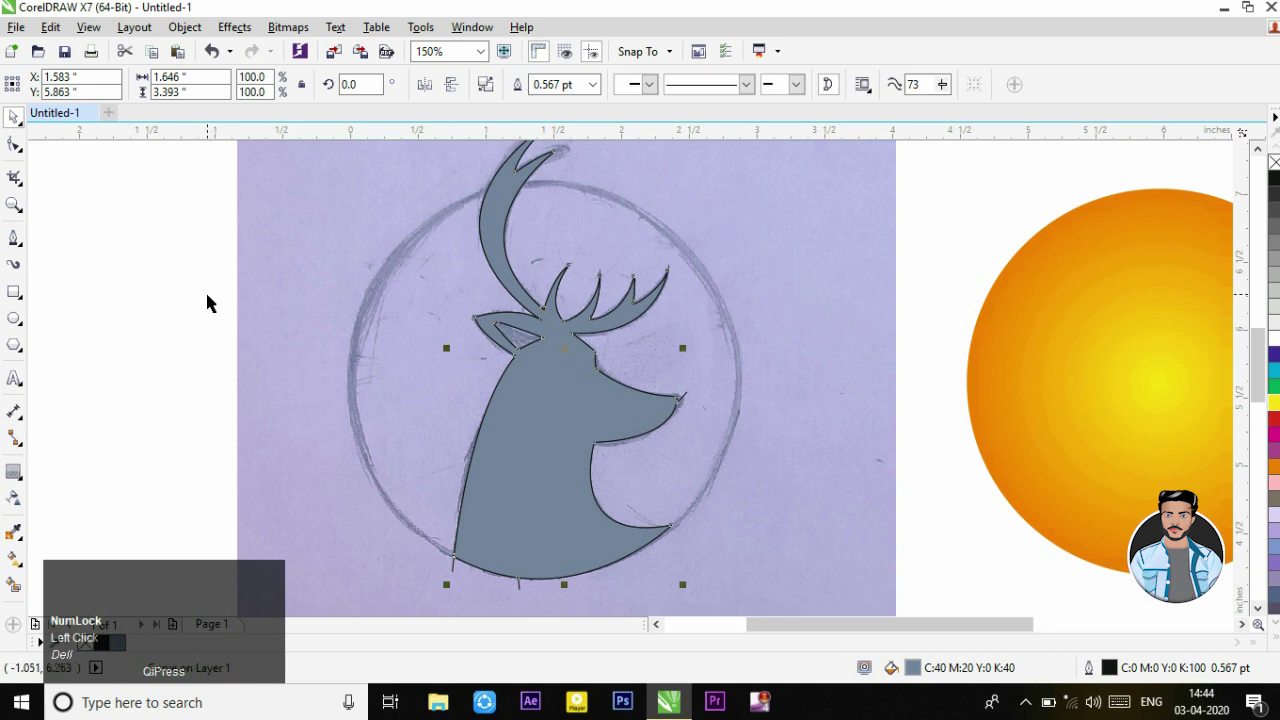
key(ctrl+z)
click(140, 306)
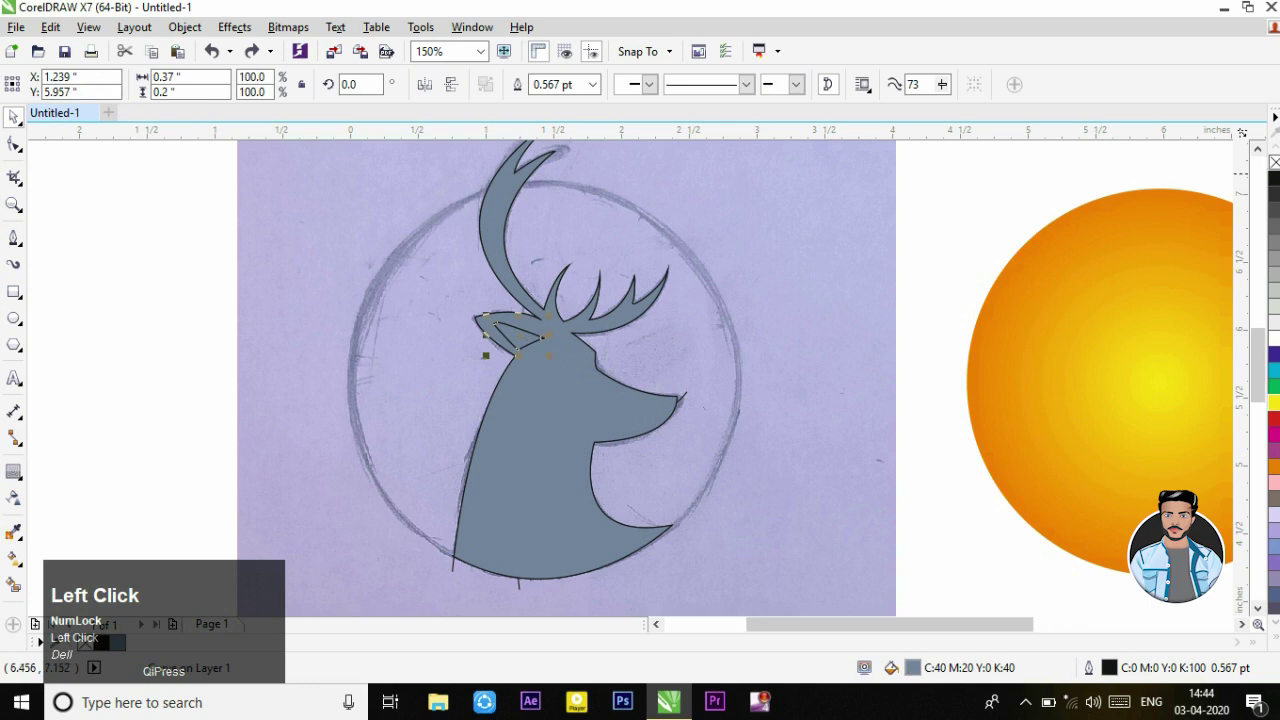
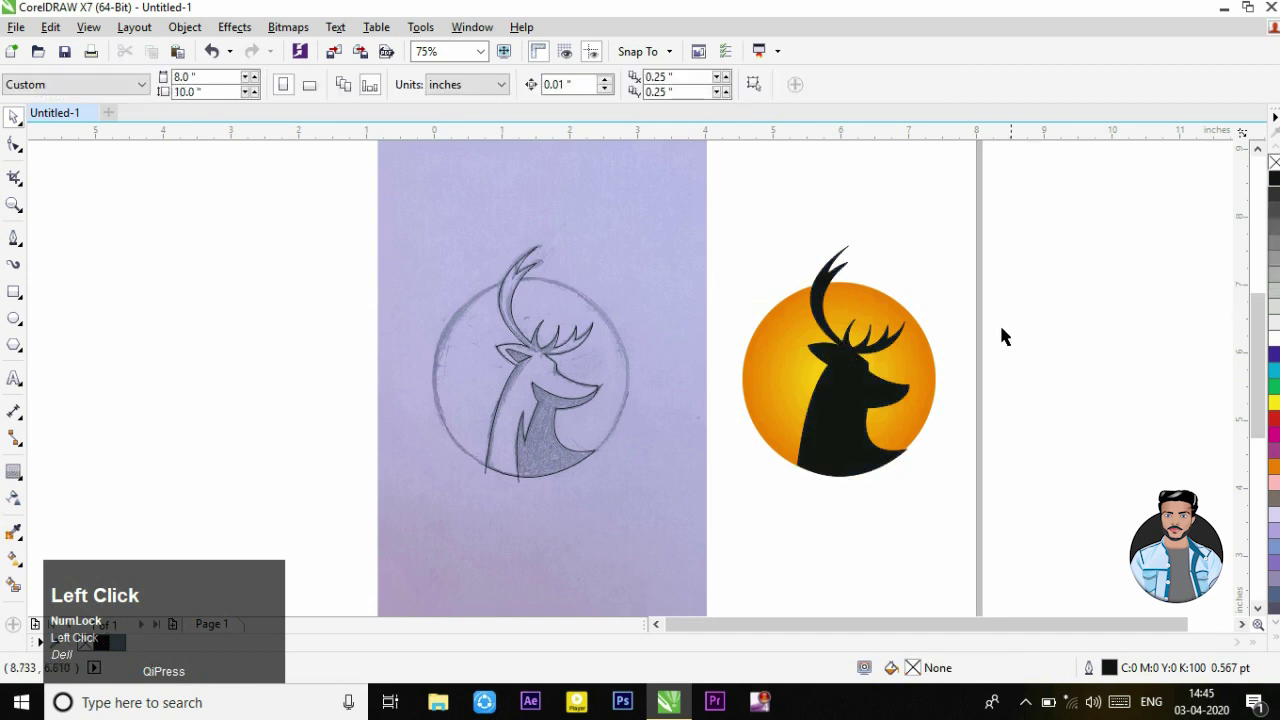
Step: Nudge the black deer silhouette with arrow keys until its lower edge sits flush on the circle
scroll(up, 3)
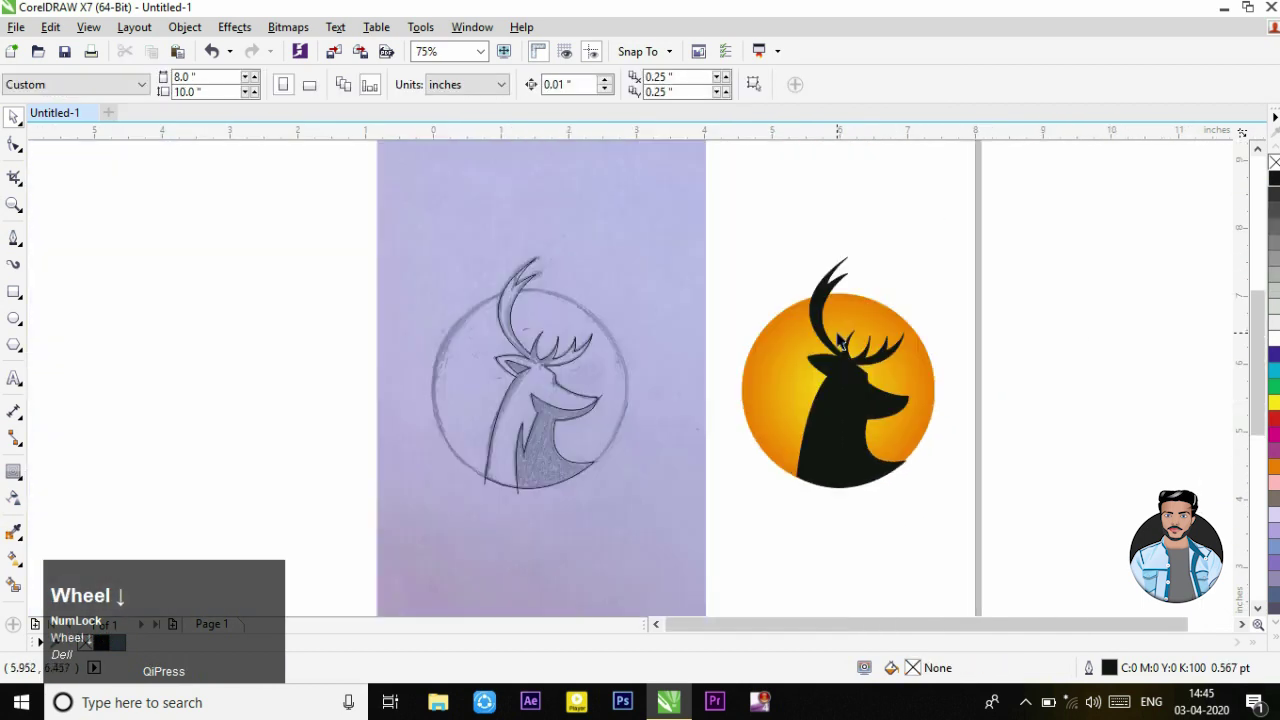
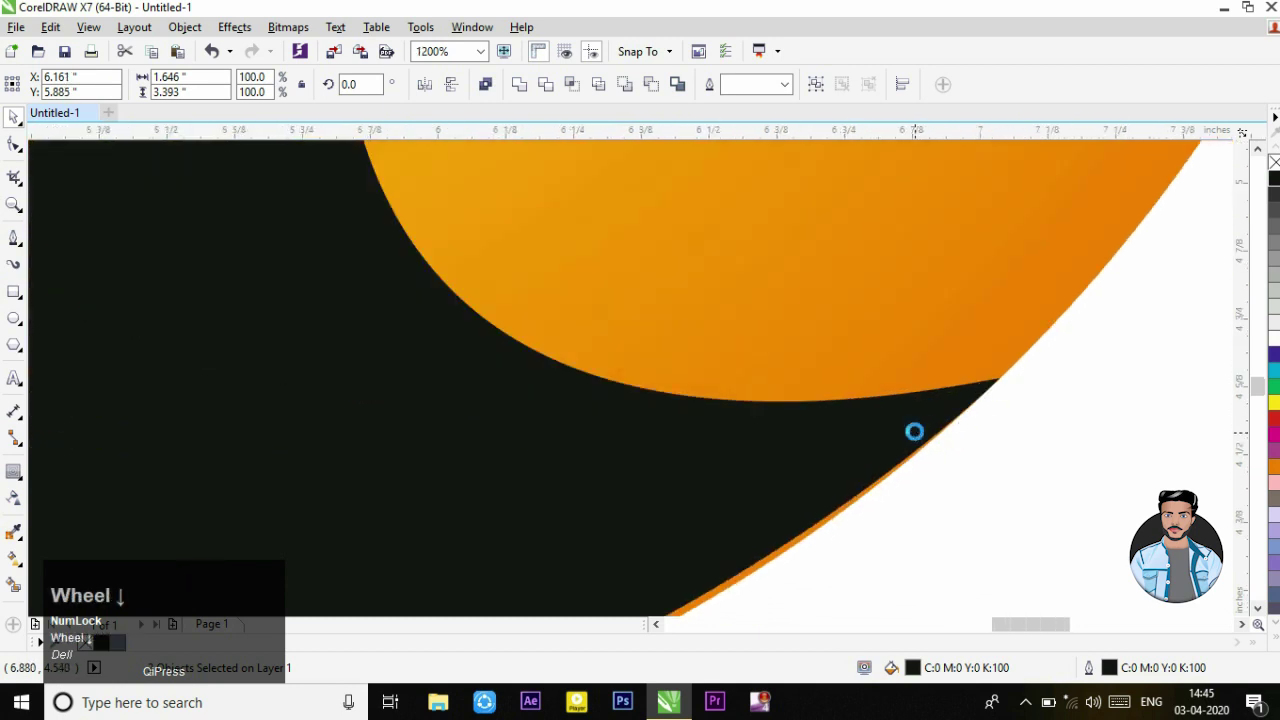
scroll(up, 3)
key(Down)
key(Up)
key(Down)
key(Right)
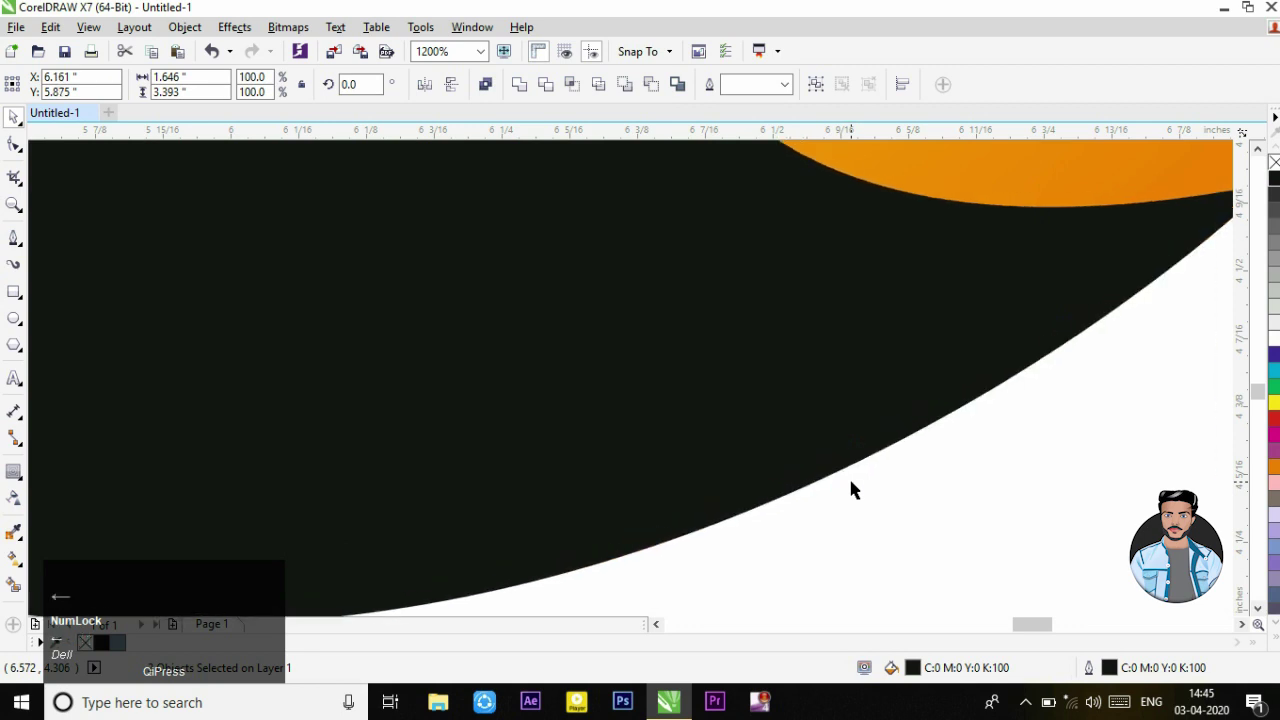
scroll(down, 3)
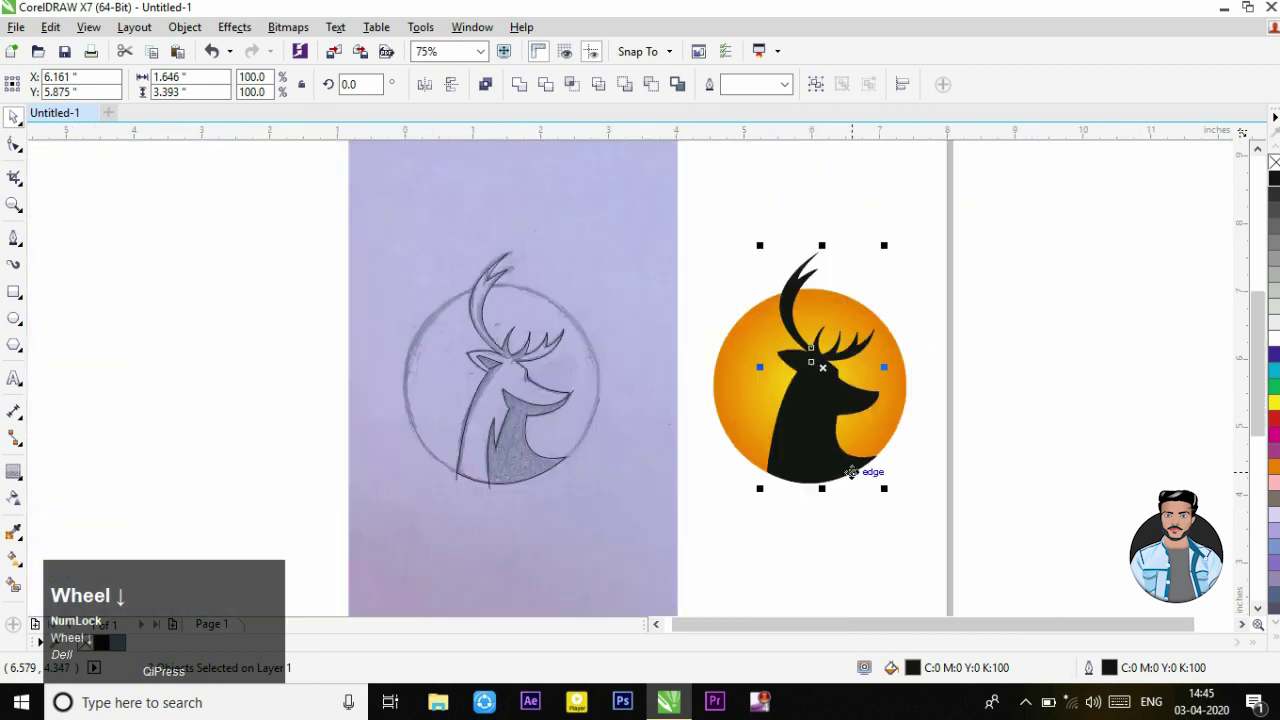
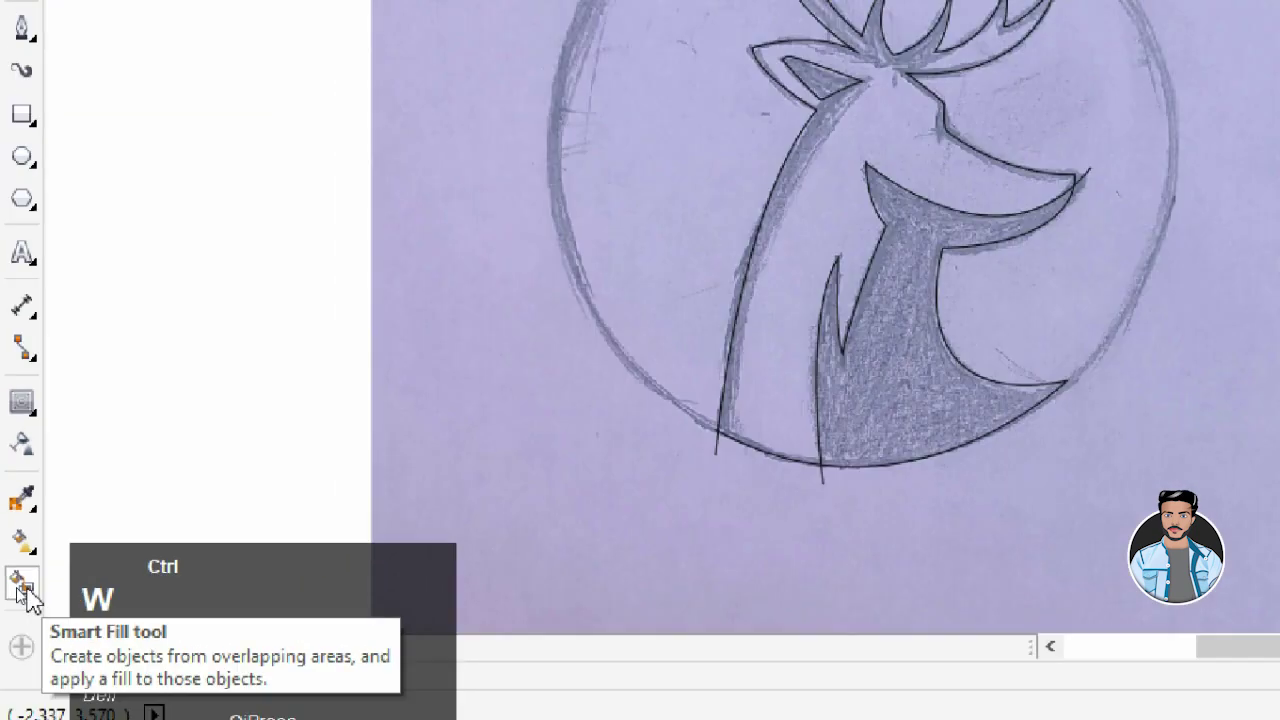
Step: Pull the orange piece's end node over the black sliver at the chest edge and review the result
key(ctrl+w)
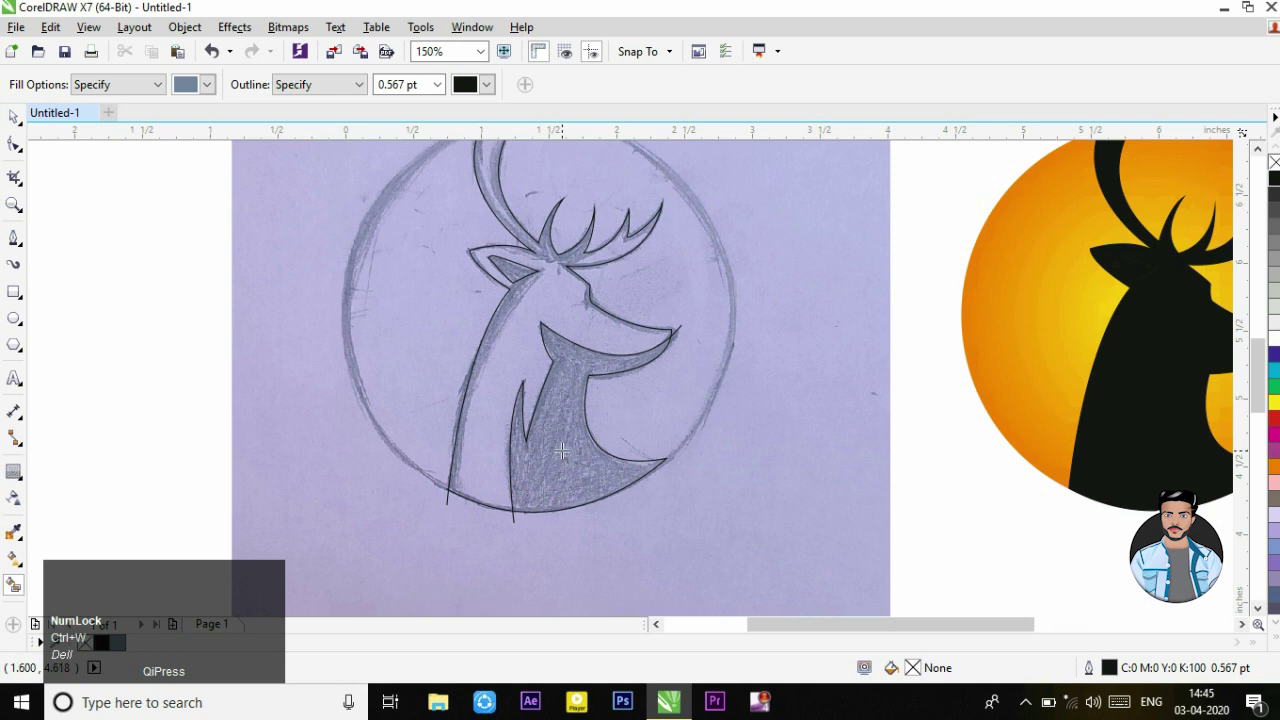
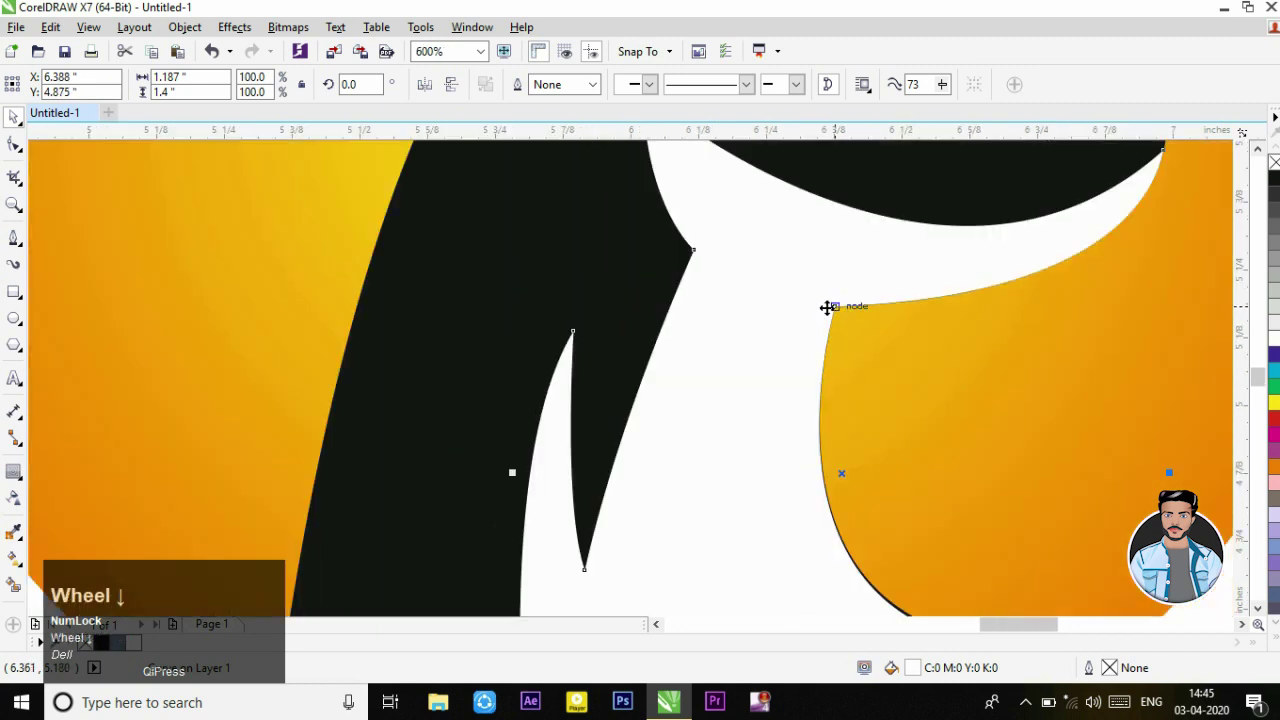
scroll(up, 3)
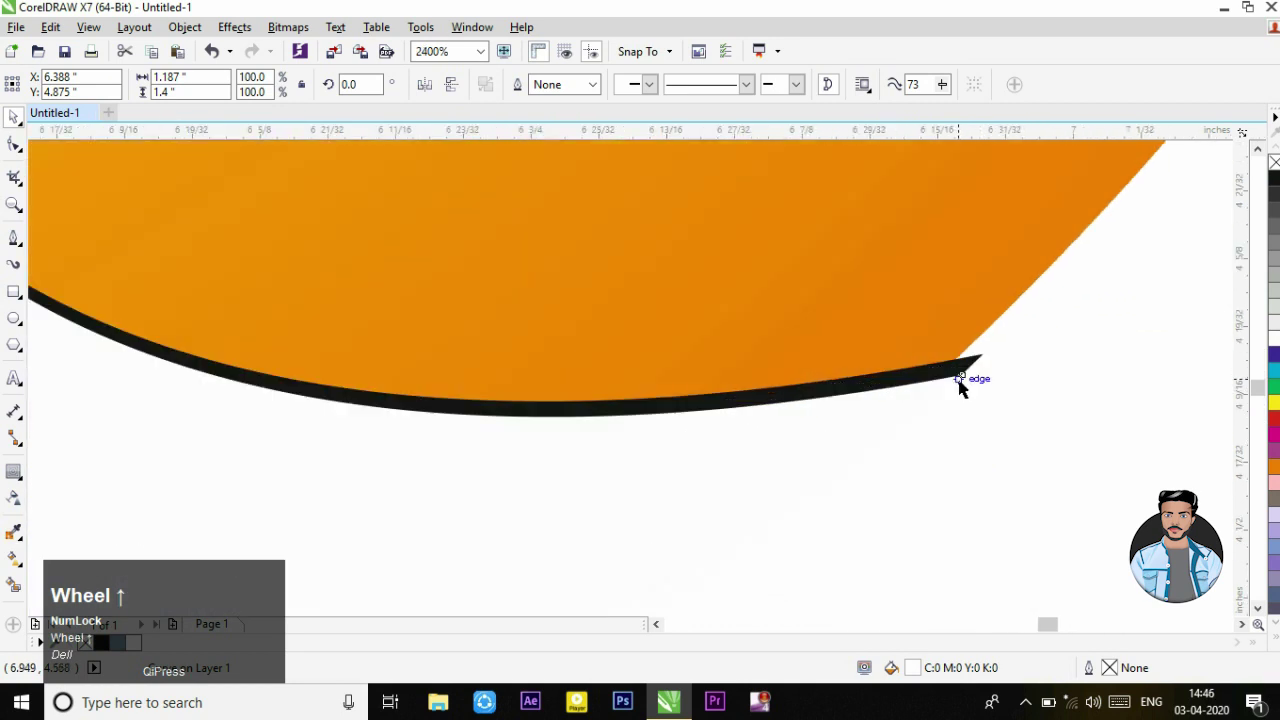
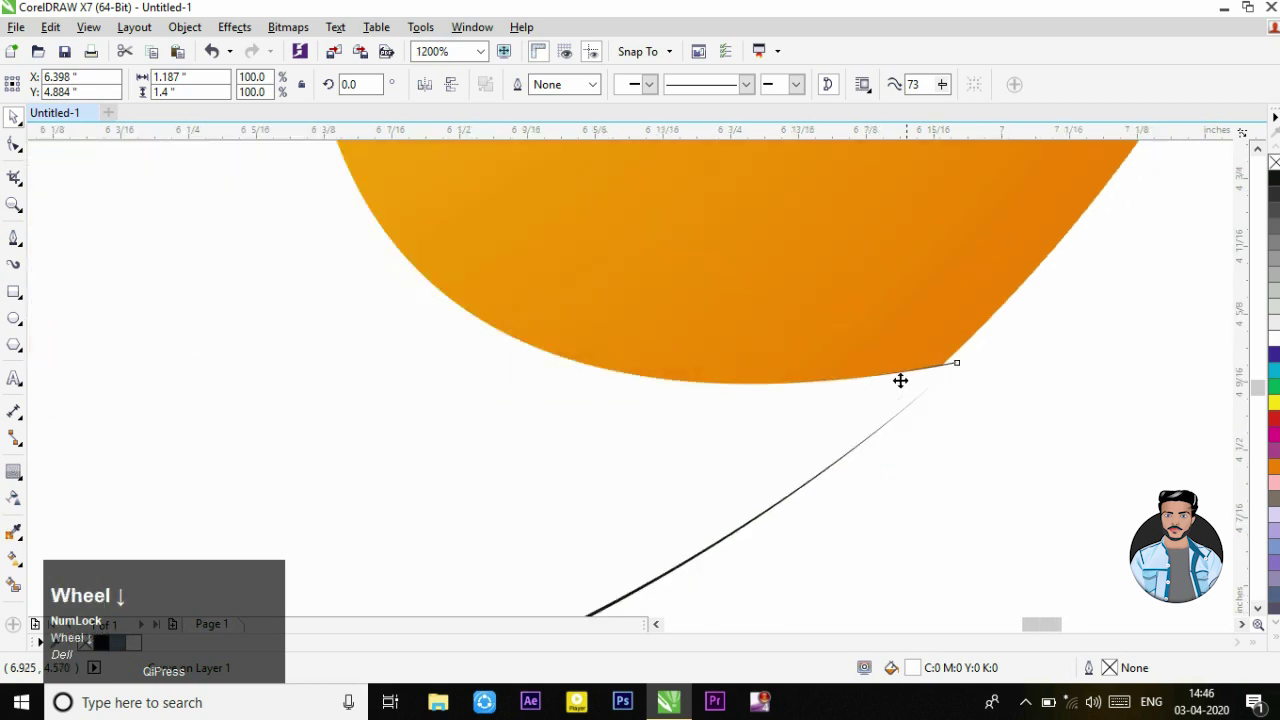
key(Down)
key(ctrl+Left)
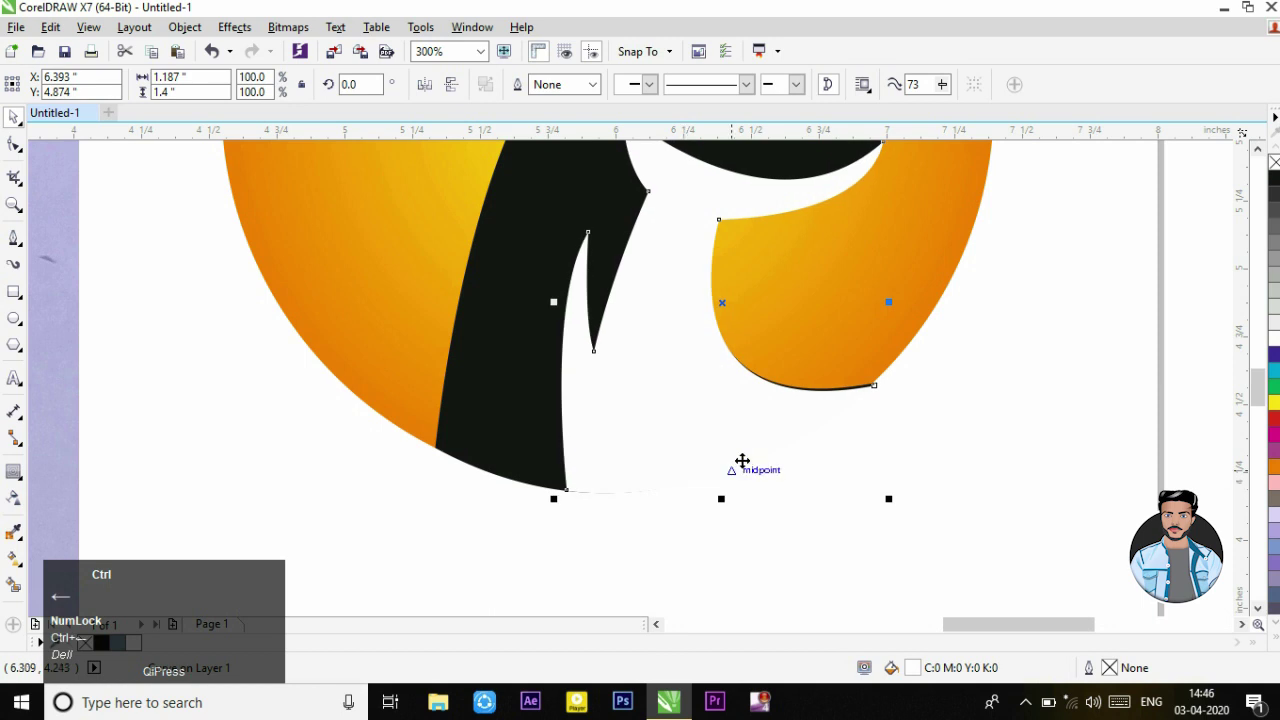
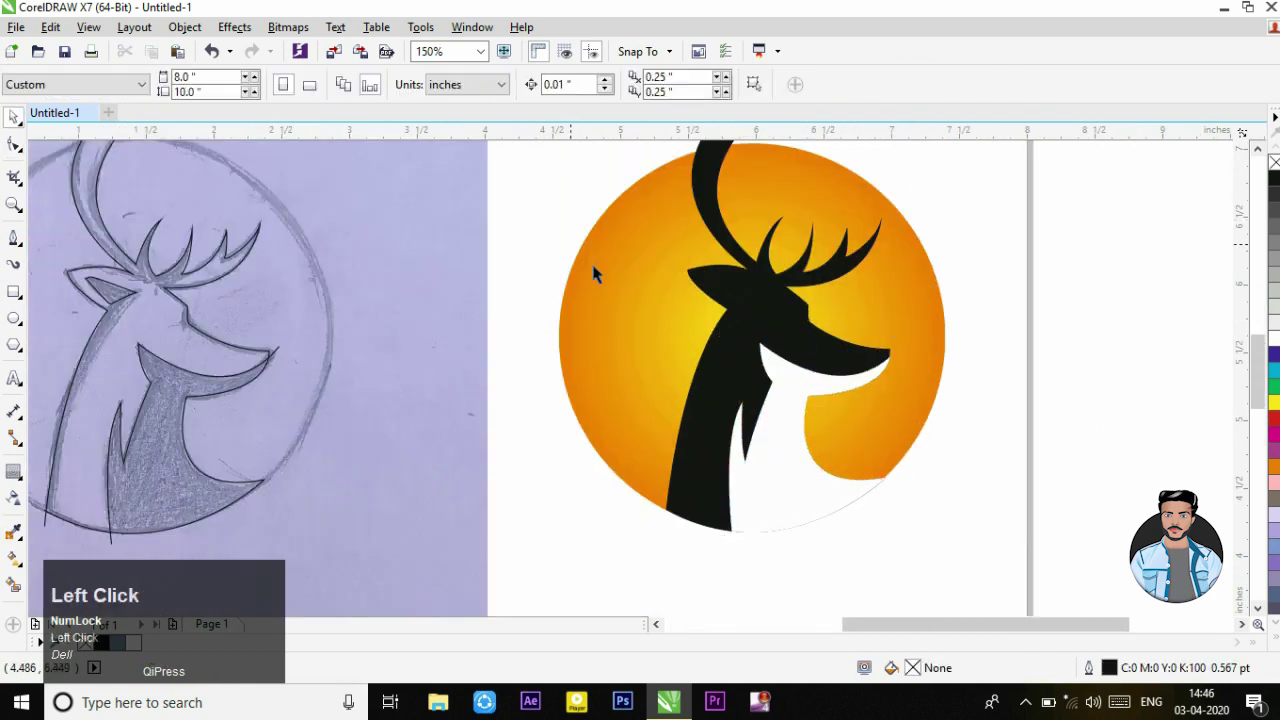
Step: Zoom around the deer's head while the white triangular eye shape is drawn
scroll(down, 3)
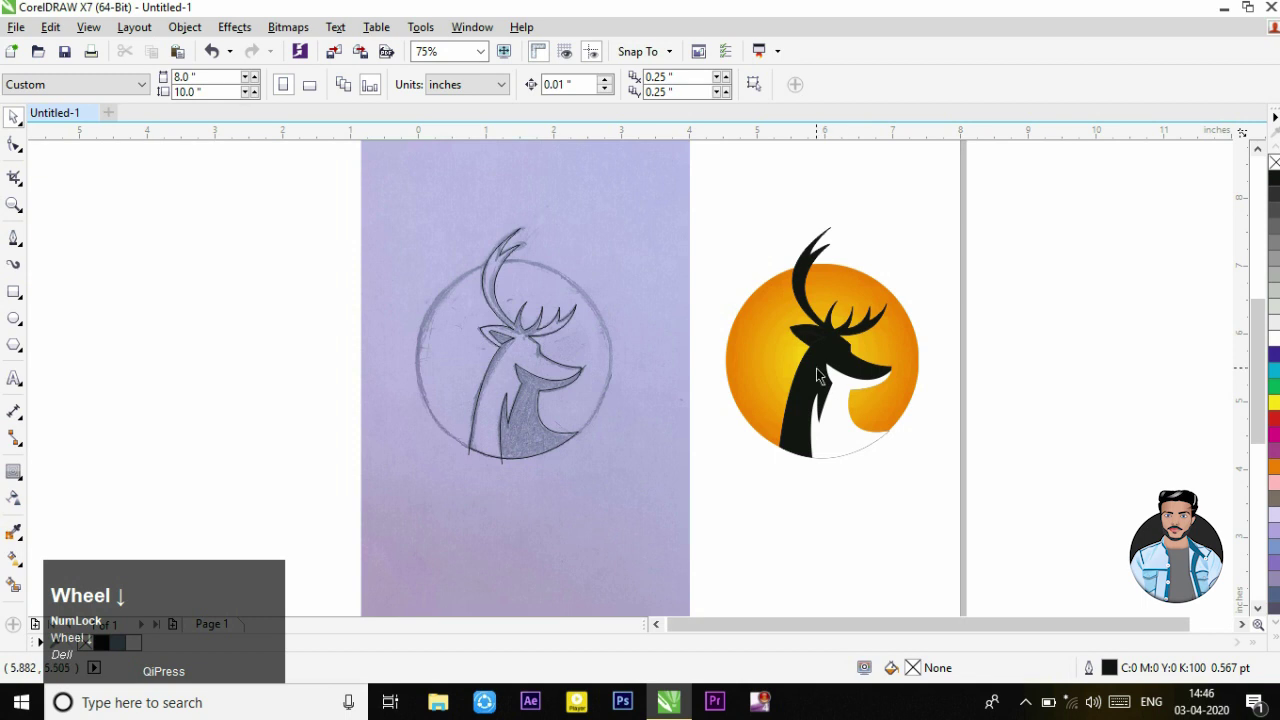
scroll(up, 3)
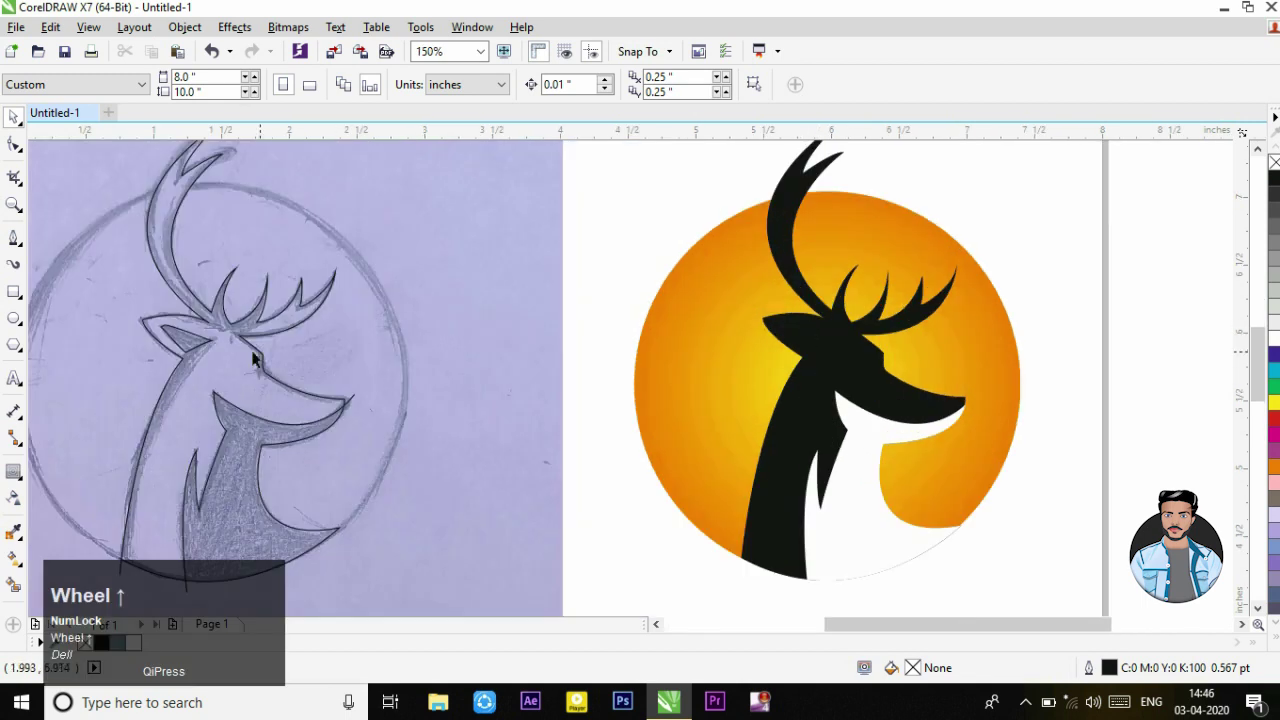
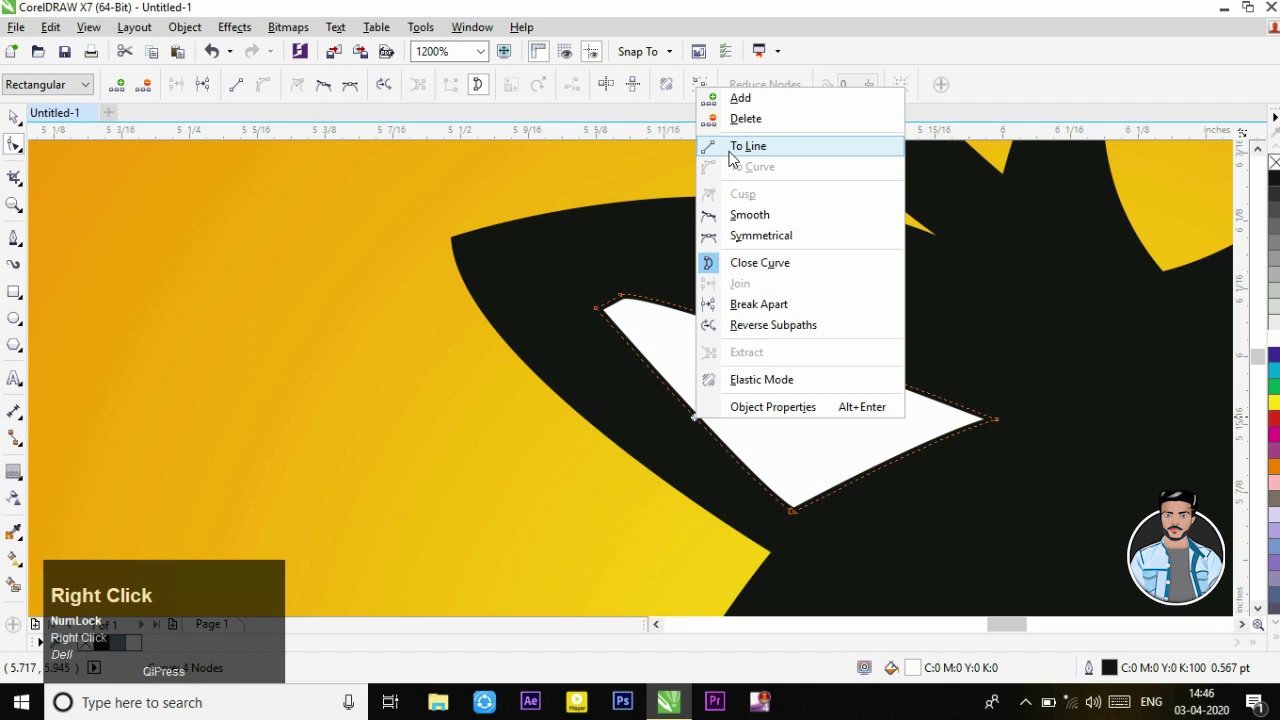
Step: Convert the eye's straight edges to curves and bend its lower edge into an almond shape
click(733, 154)
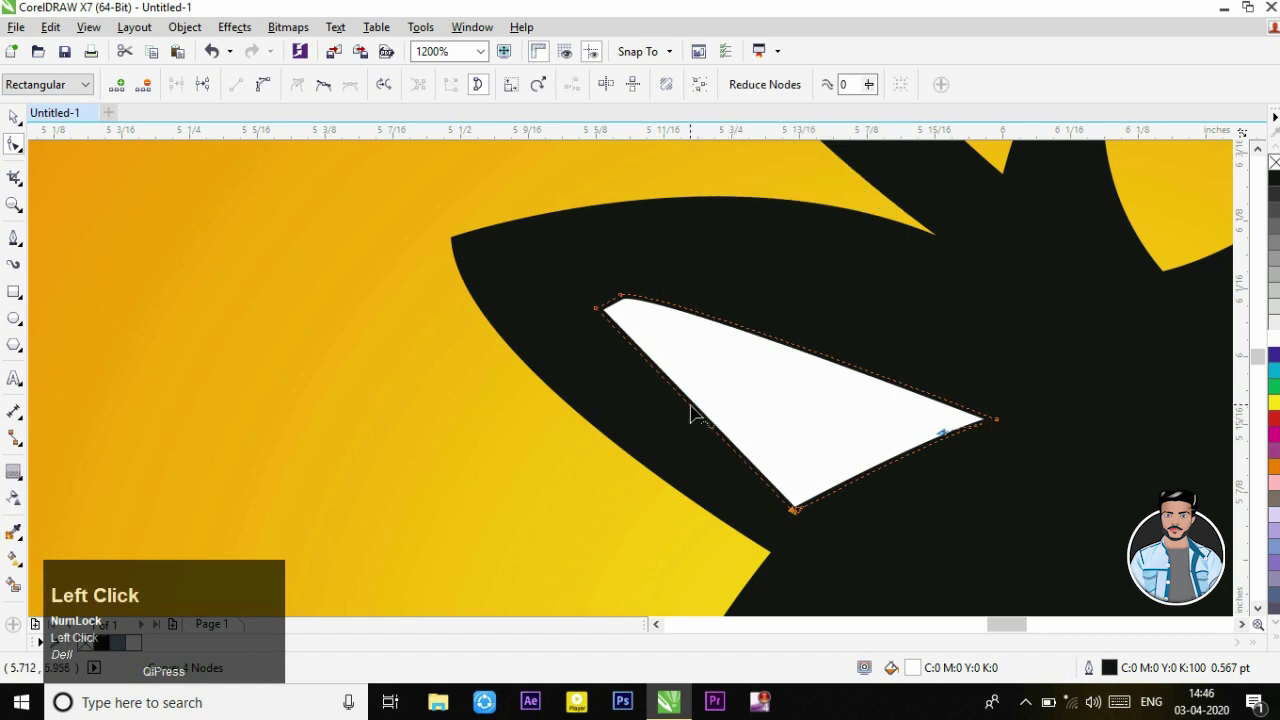
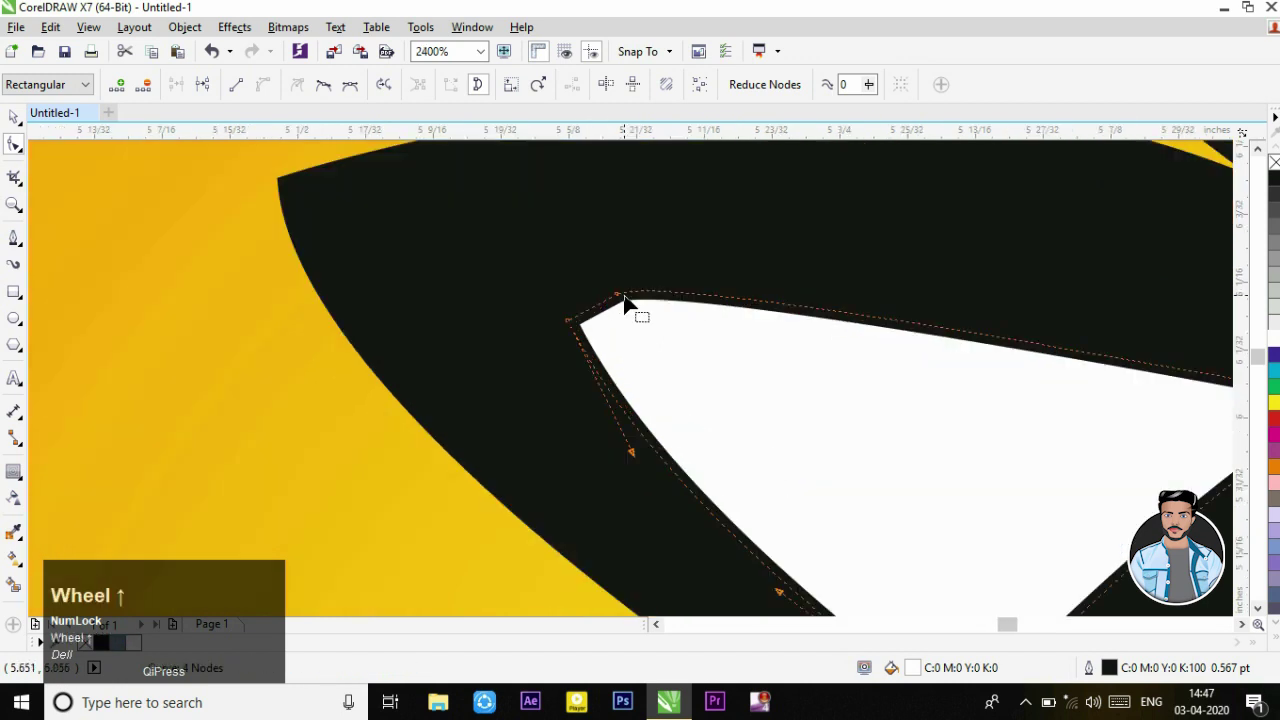
click(632, 308)
scroll(down, 3)
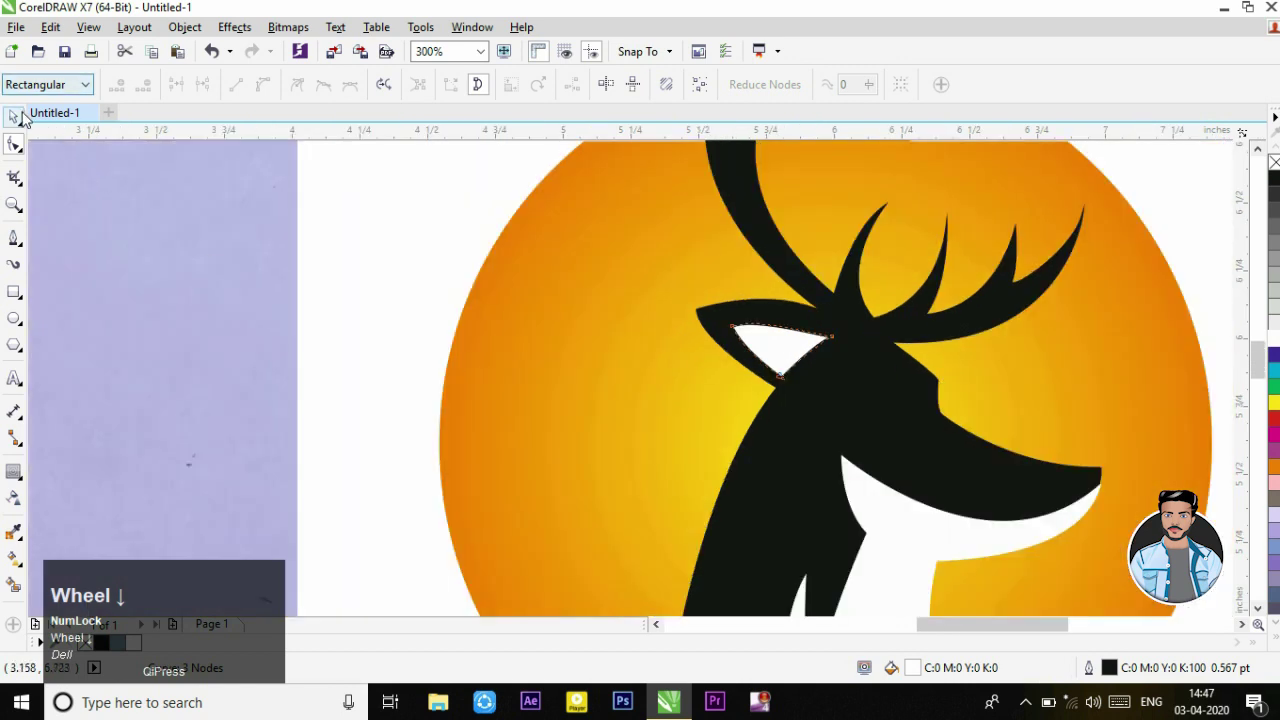
scroll(down, 3)
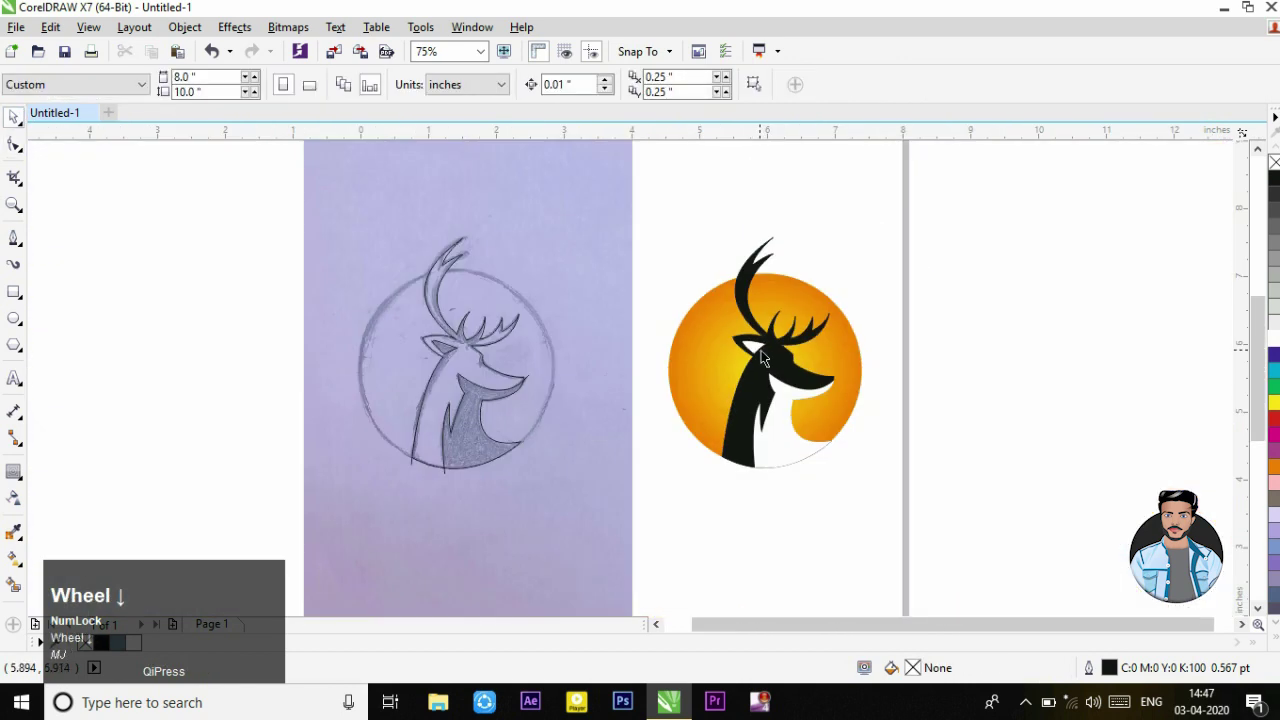
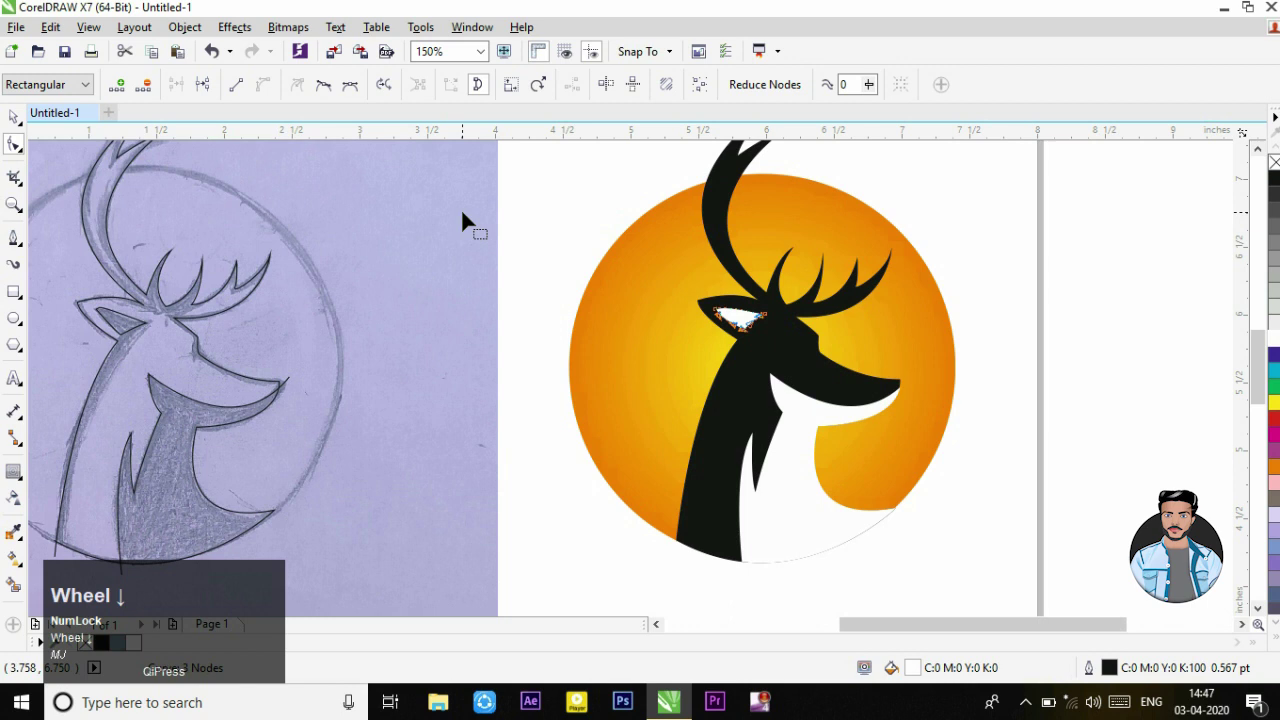
scroll(up, 3)
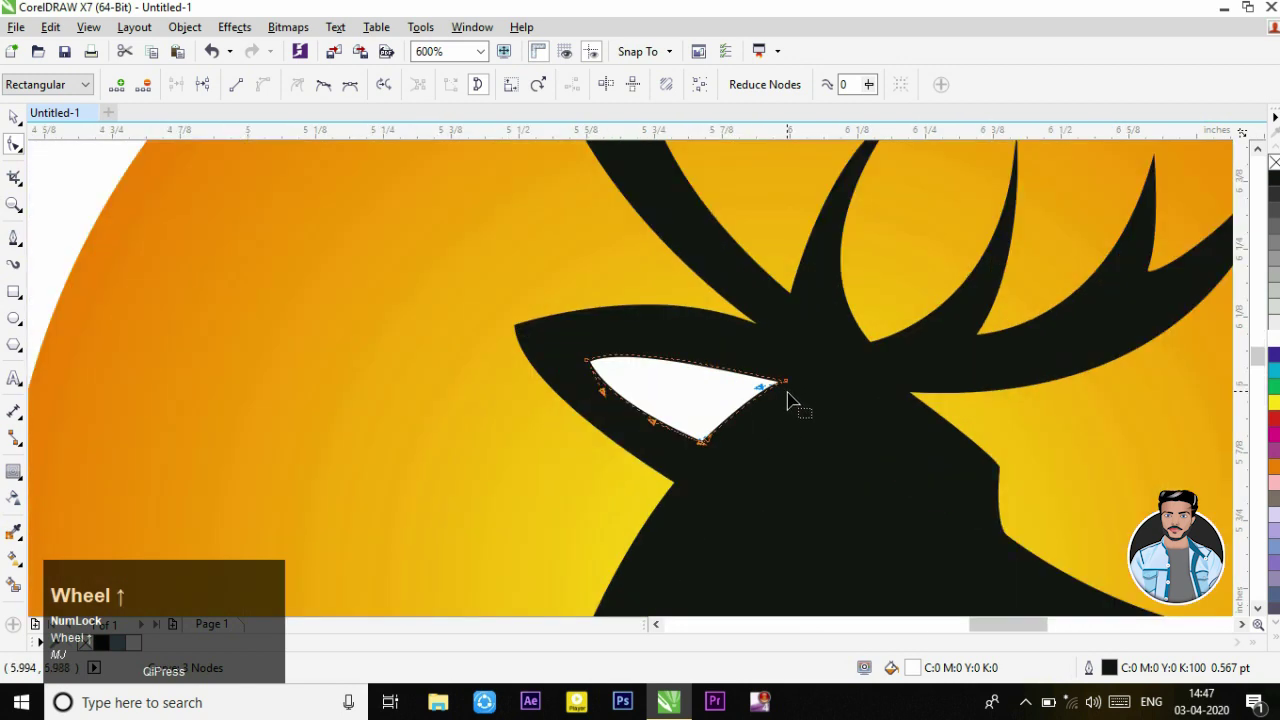
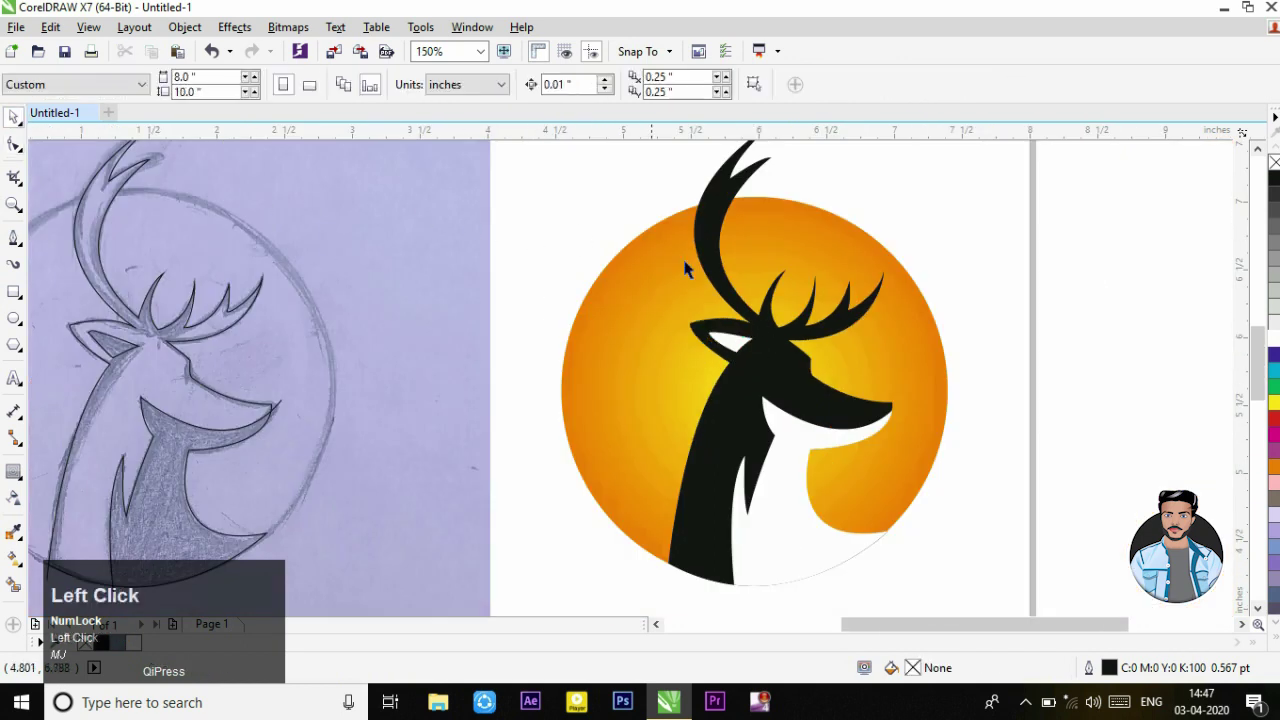
Step: Duplicate the orange gradient circle into two smaller centered copies forming concentric rings
scroll(down, 3)
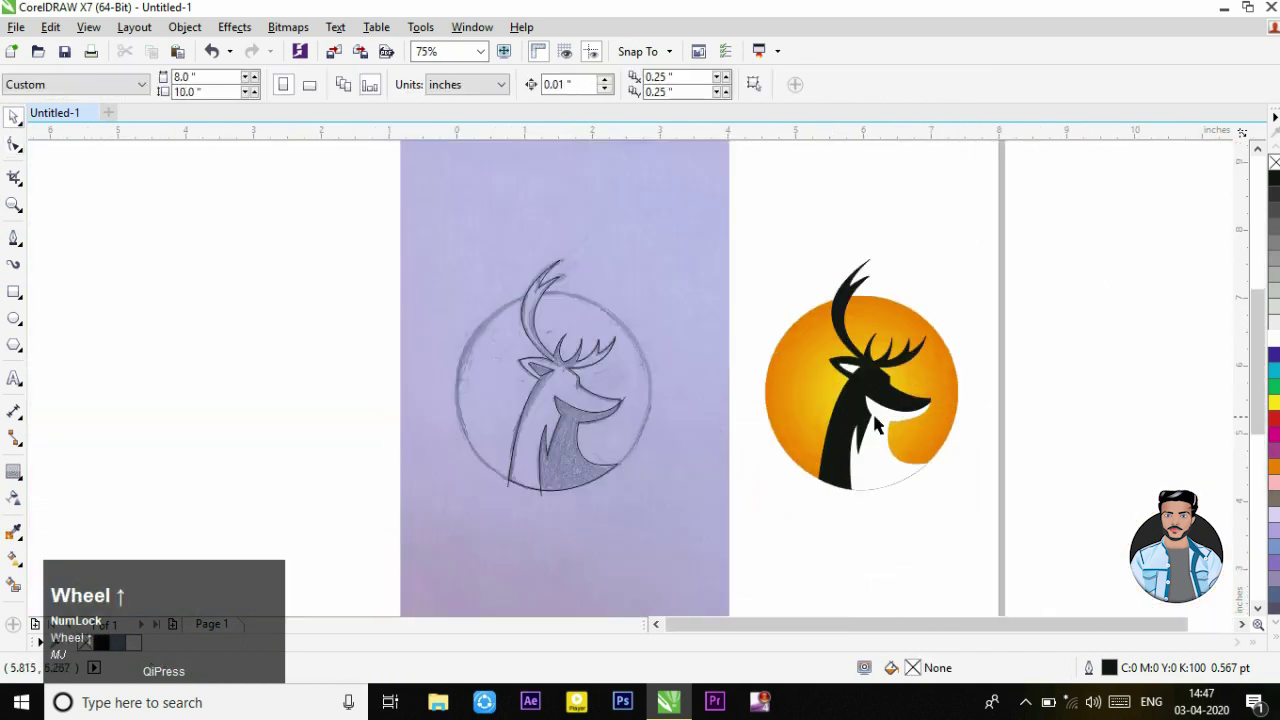
scroll(up, 3)
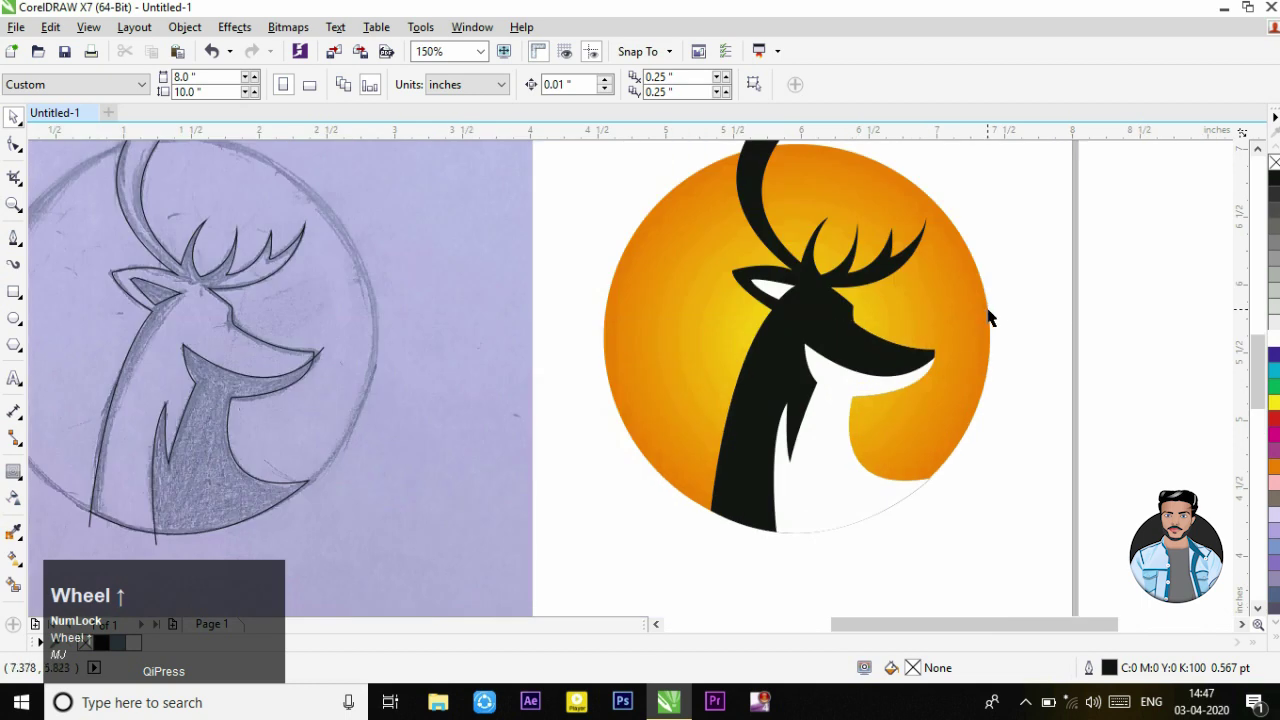
click(996, 312)
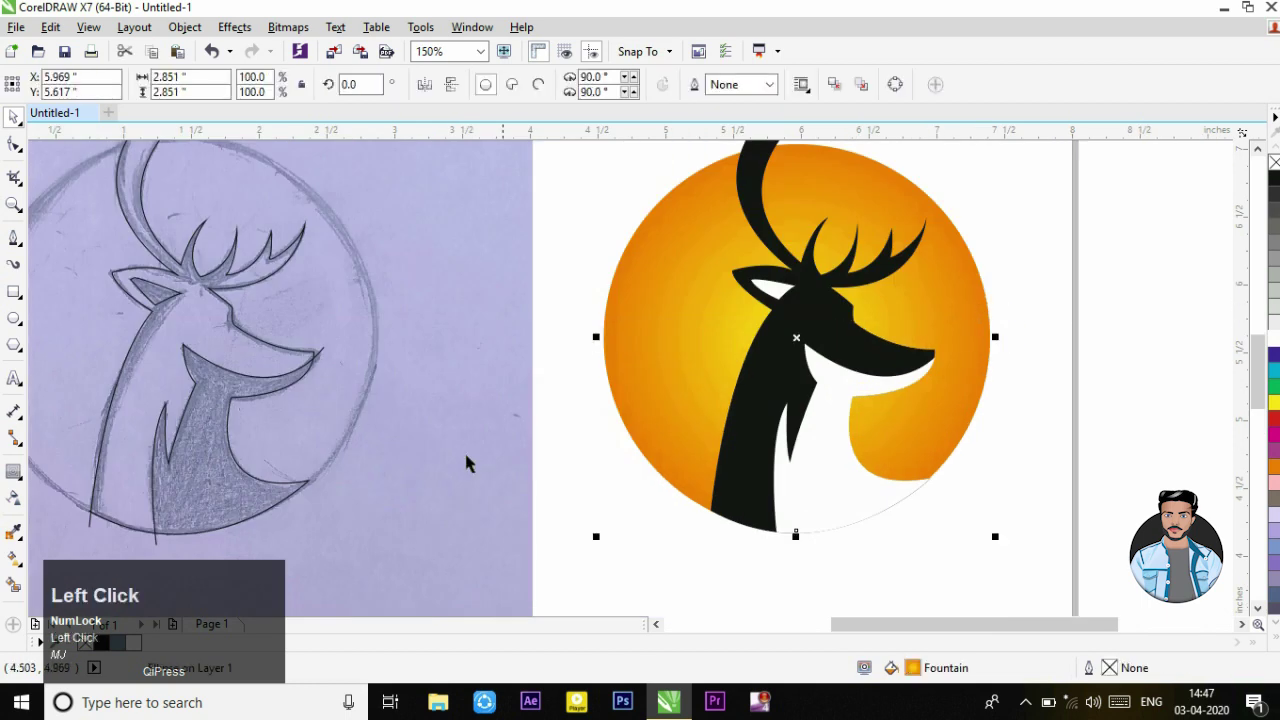
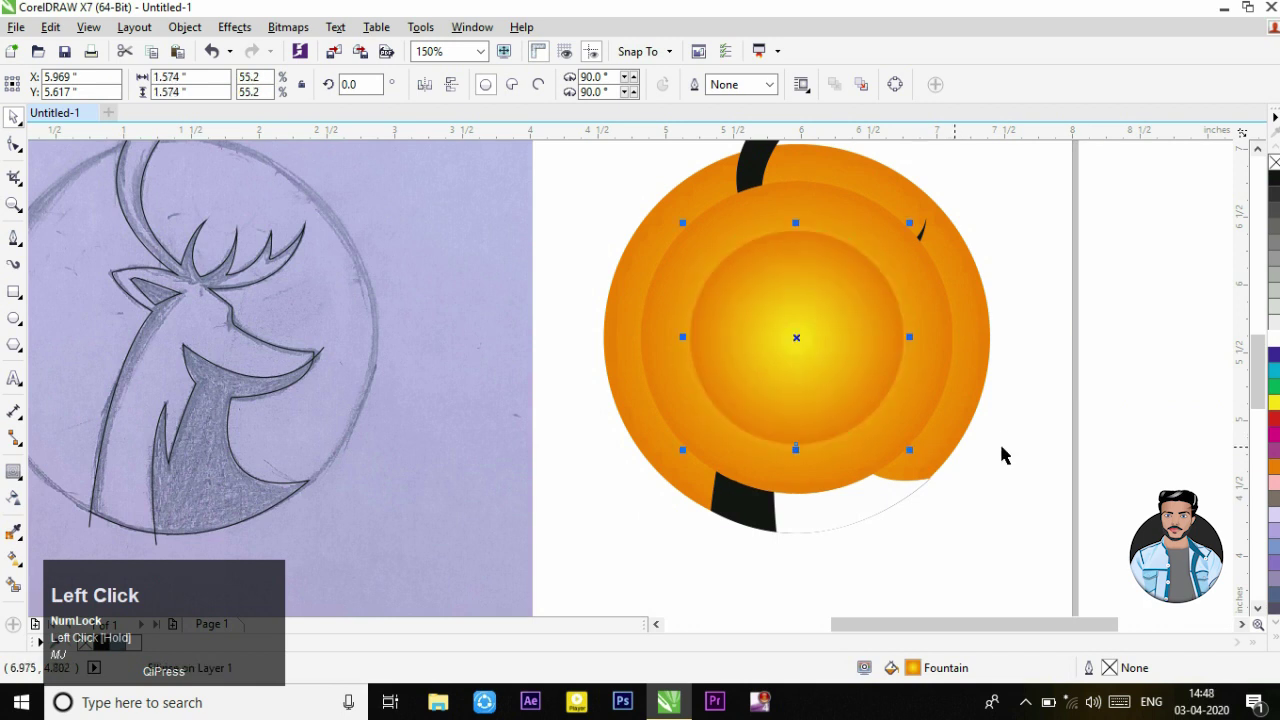
scroll(down, 3)
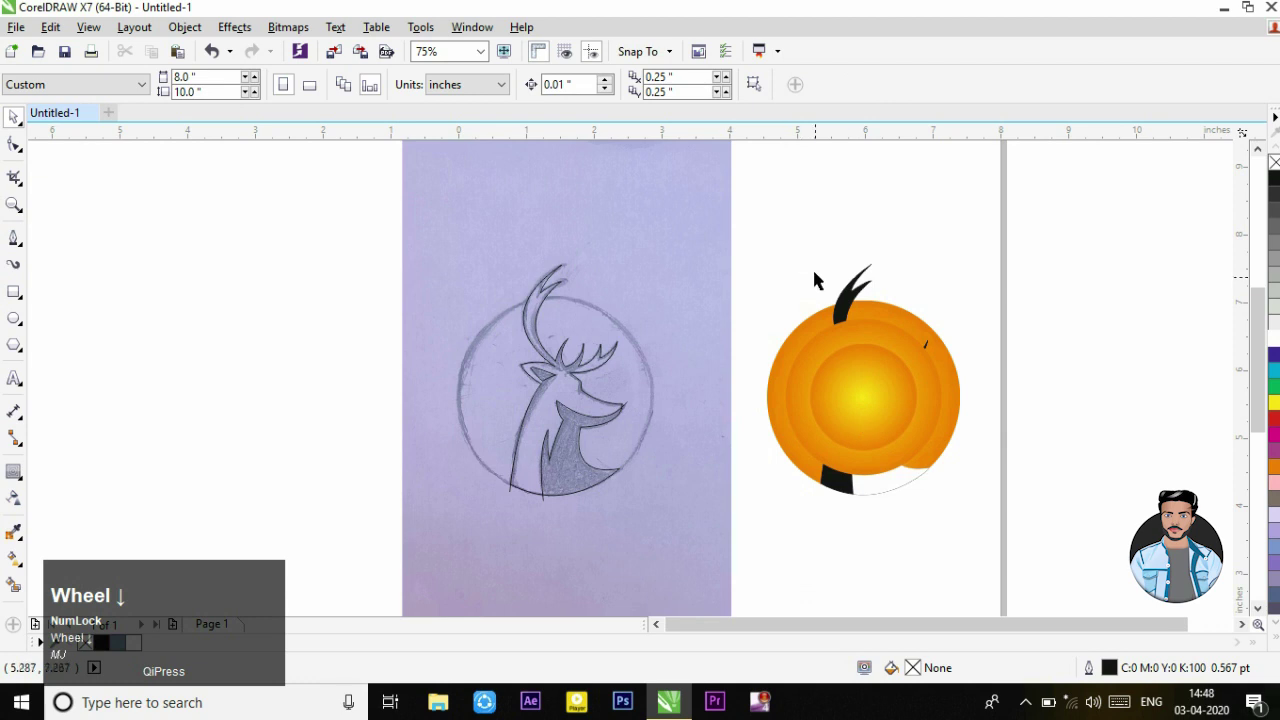
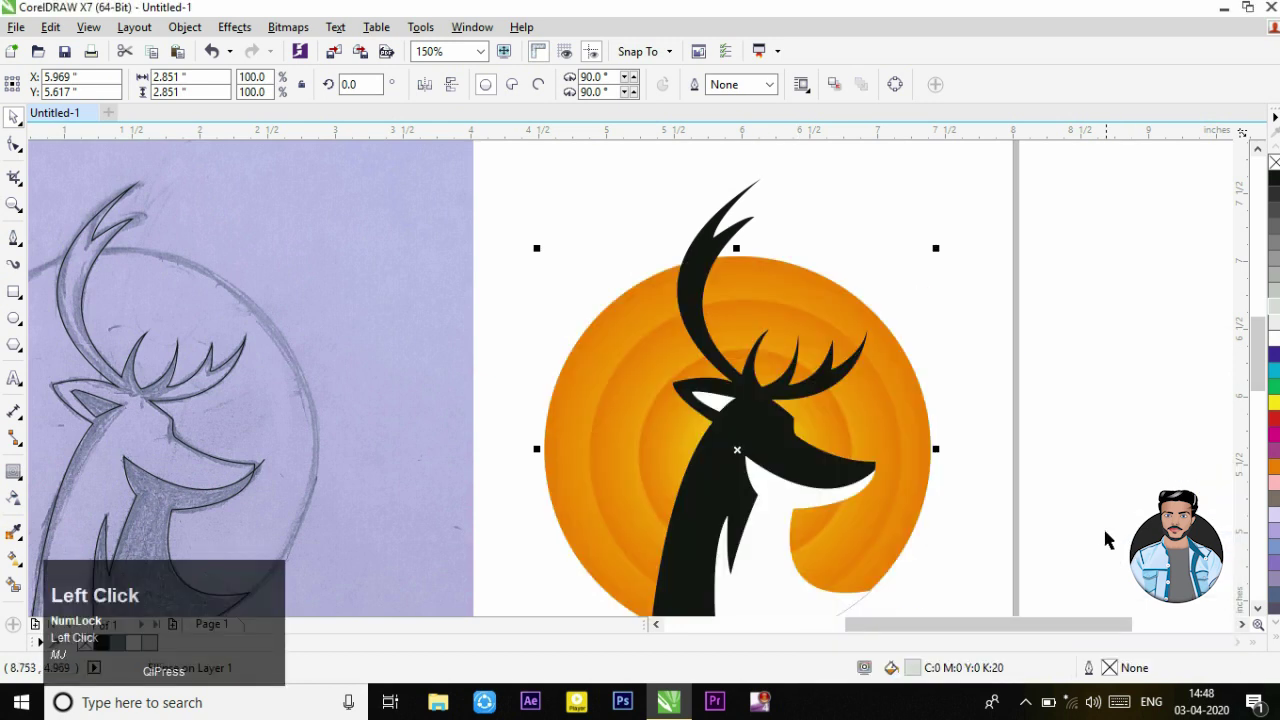
Step: Send the ring circles behind the deer, add a light grey circle behind, and zoom out to review
key(Right)
scroll(up, 3)
key(Right)
scroll(down, 3)
key(Right)
scroll(down, 3)
text(mj)
scroll(up, 3)
click(1018, 413)
scroll(down, 3)
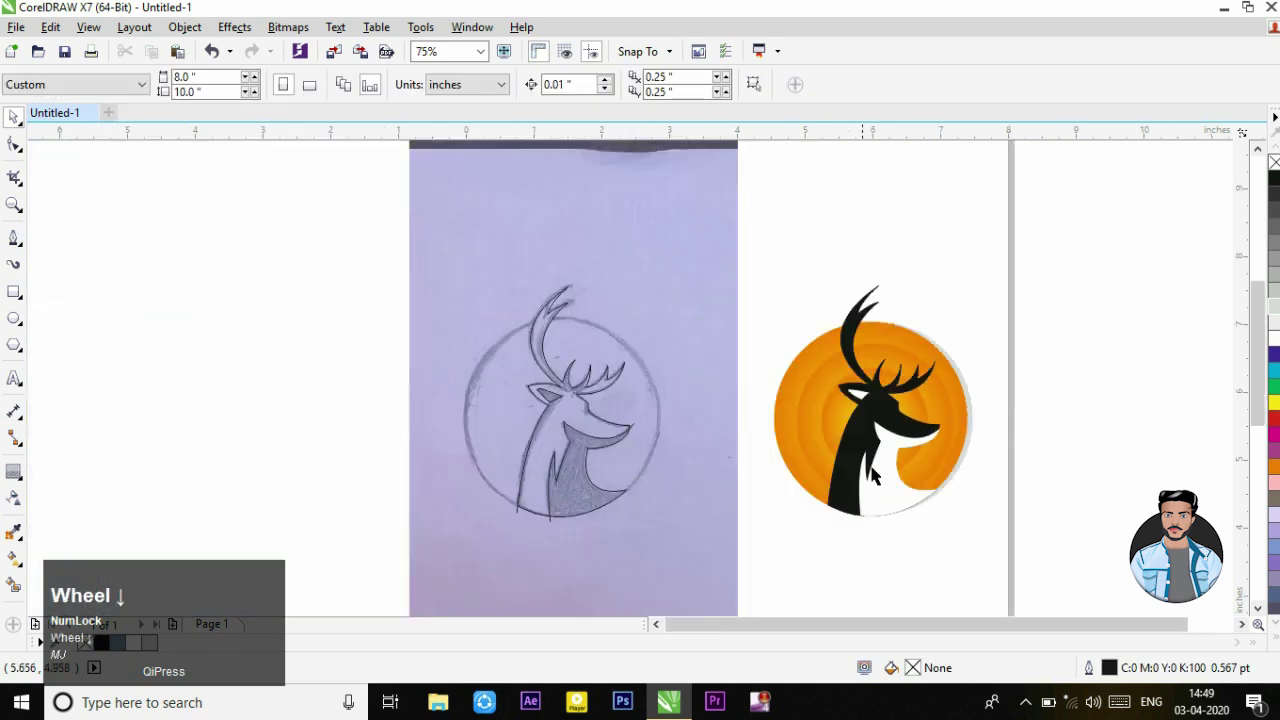